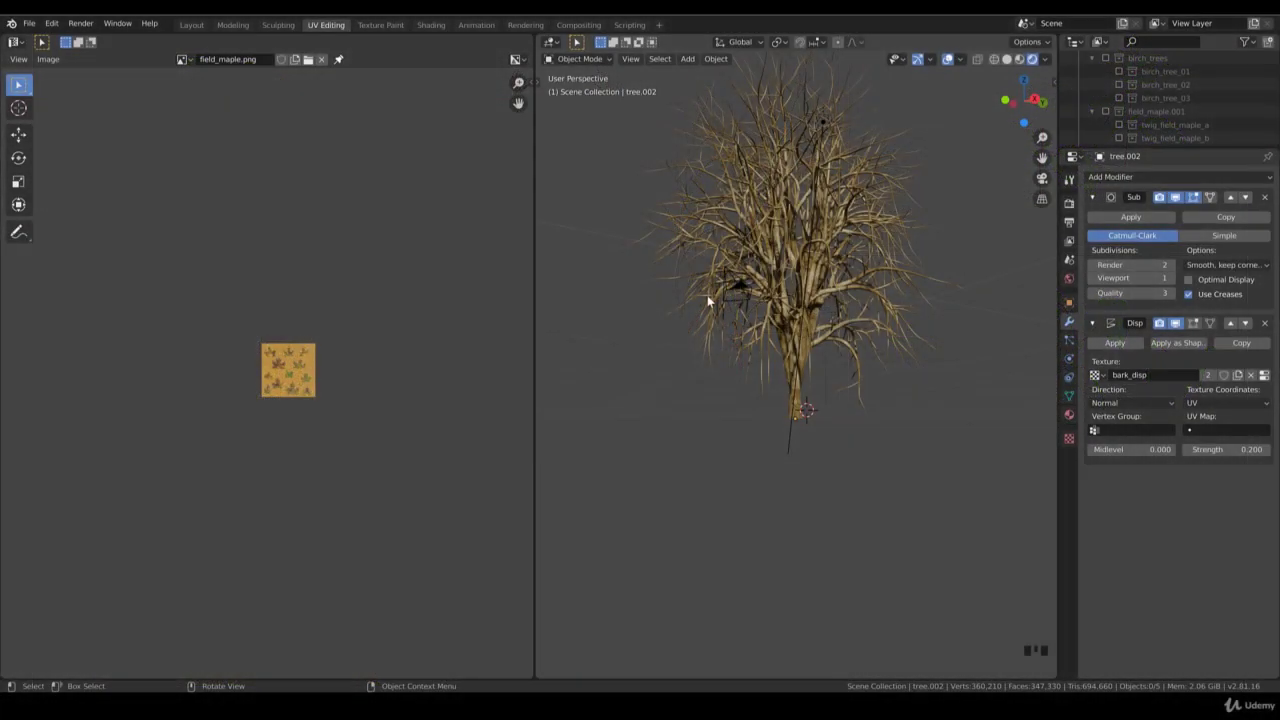
- Orbit and zoom the viewport to look at the bare maple tree from another angle
scroll("up", 3)
left_click_drag(724, 334, 816, 349)
scroll("down", 3)
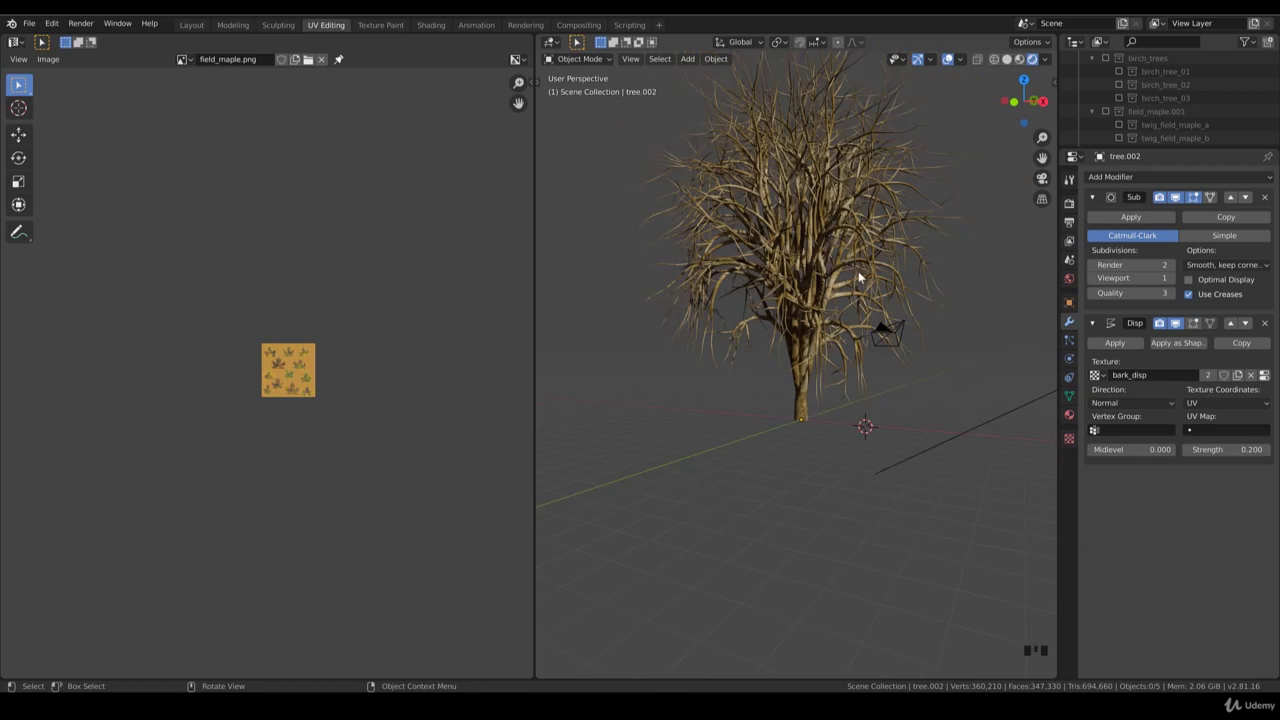
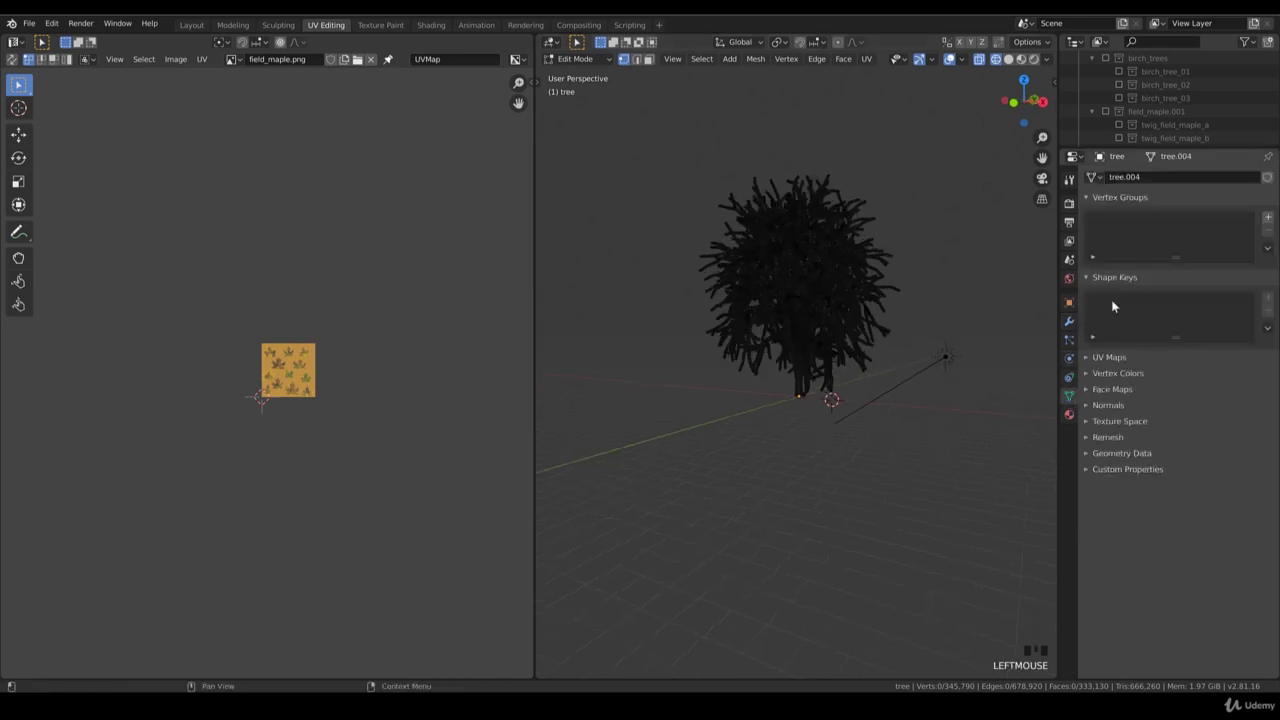
- Add a vertex group named field_maple and circle-select the crown's outer twig vertices
left_click(1272, 219)
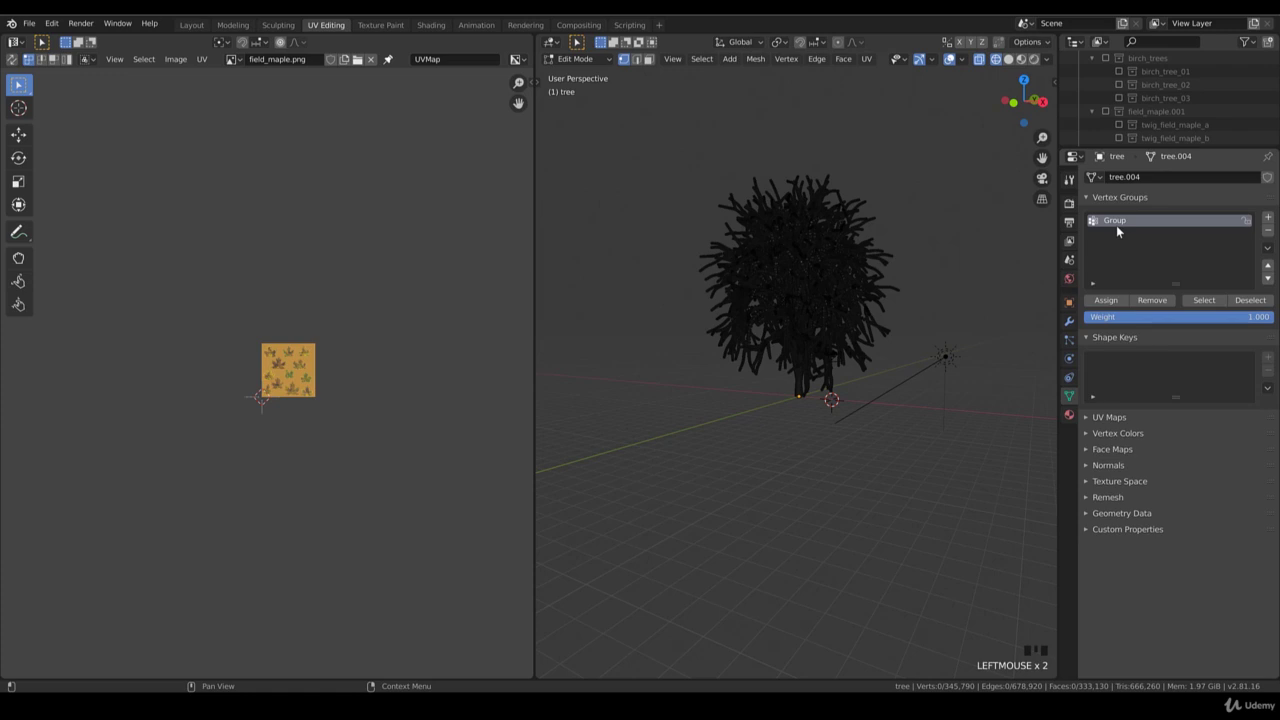
left_click(1123, 229)
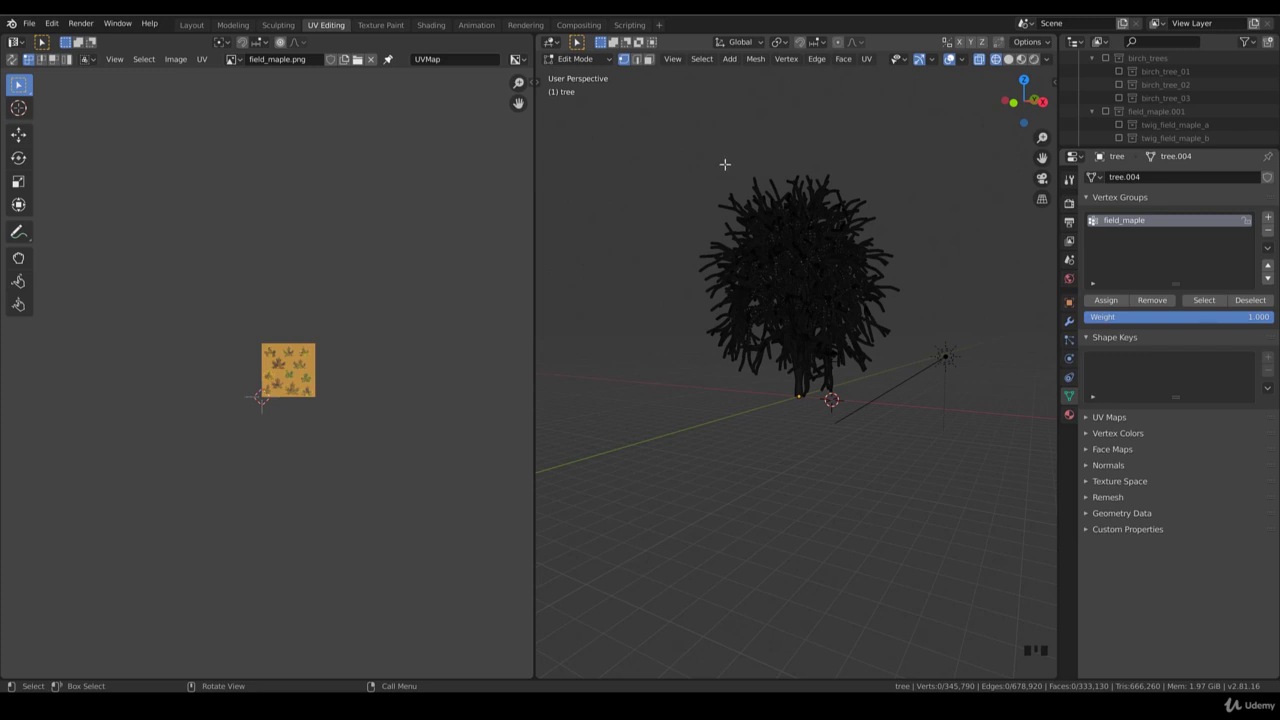
scroll("down", 3)
scroll("up", 3)
key("c")
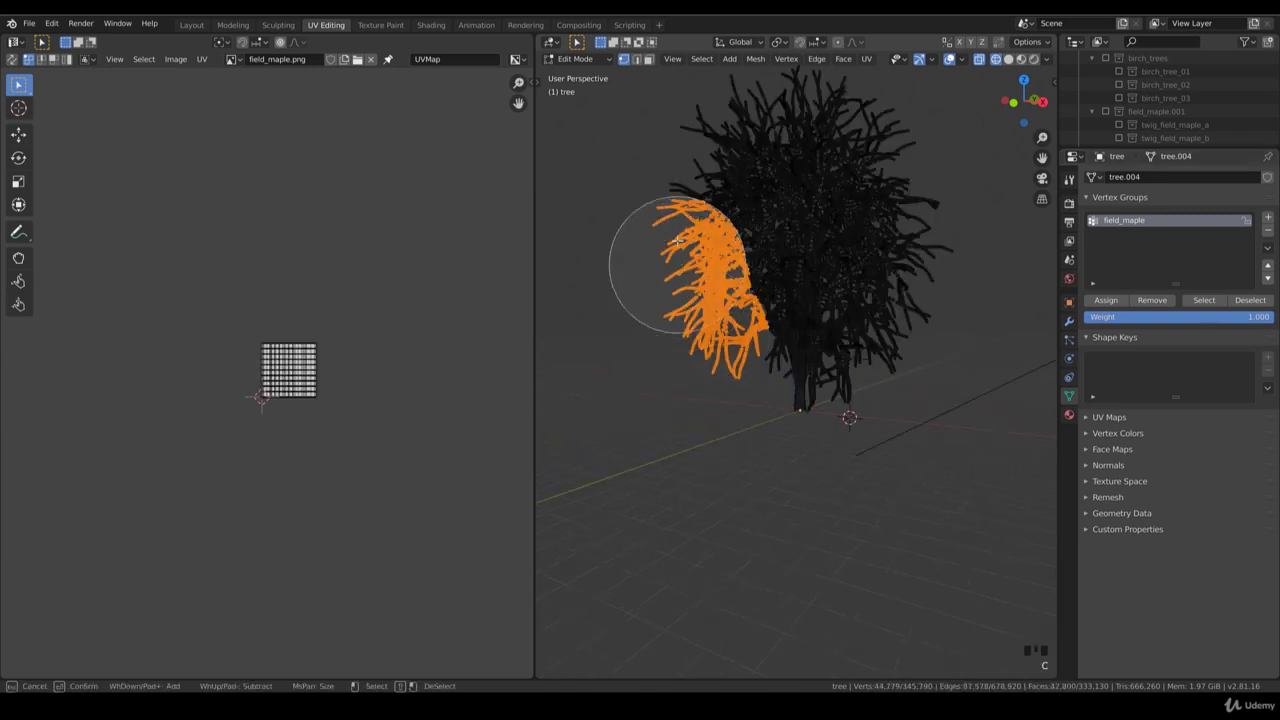
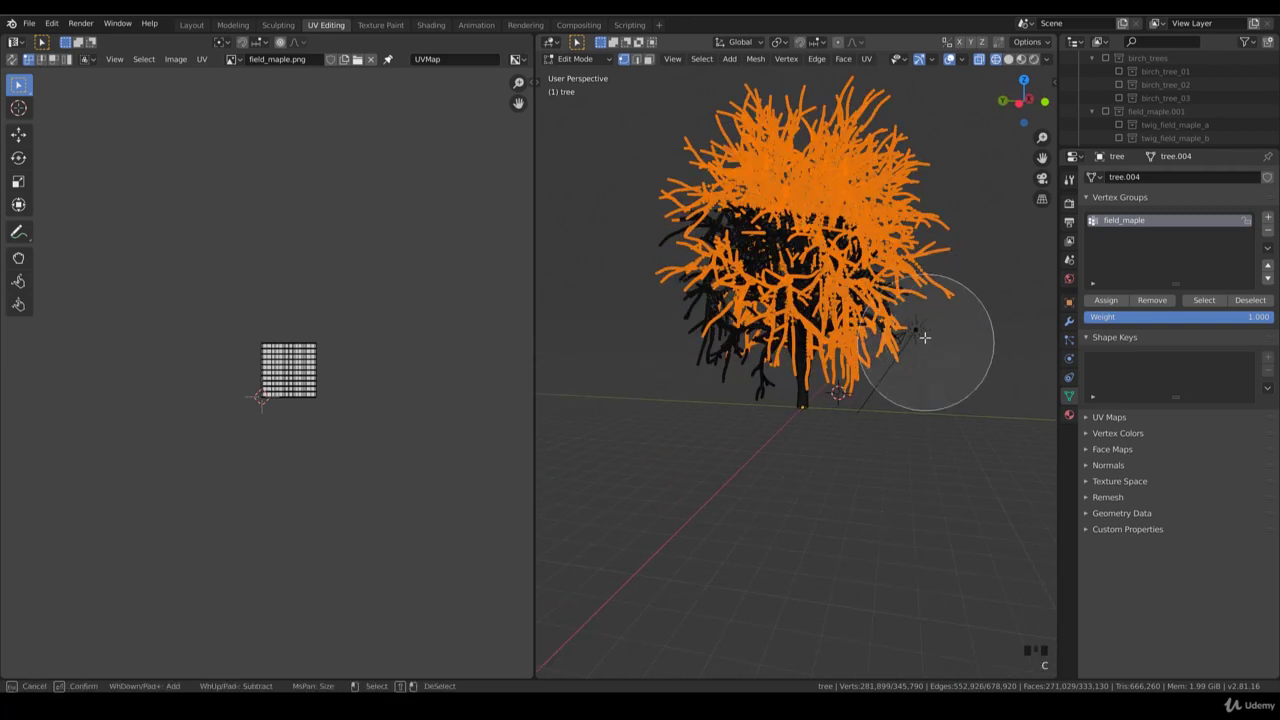
key("c")
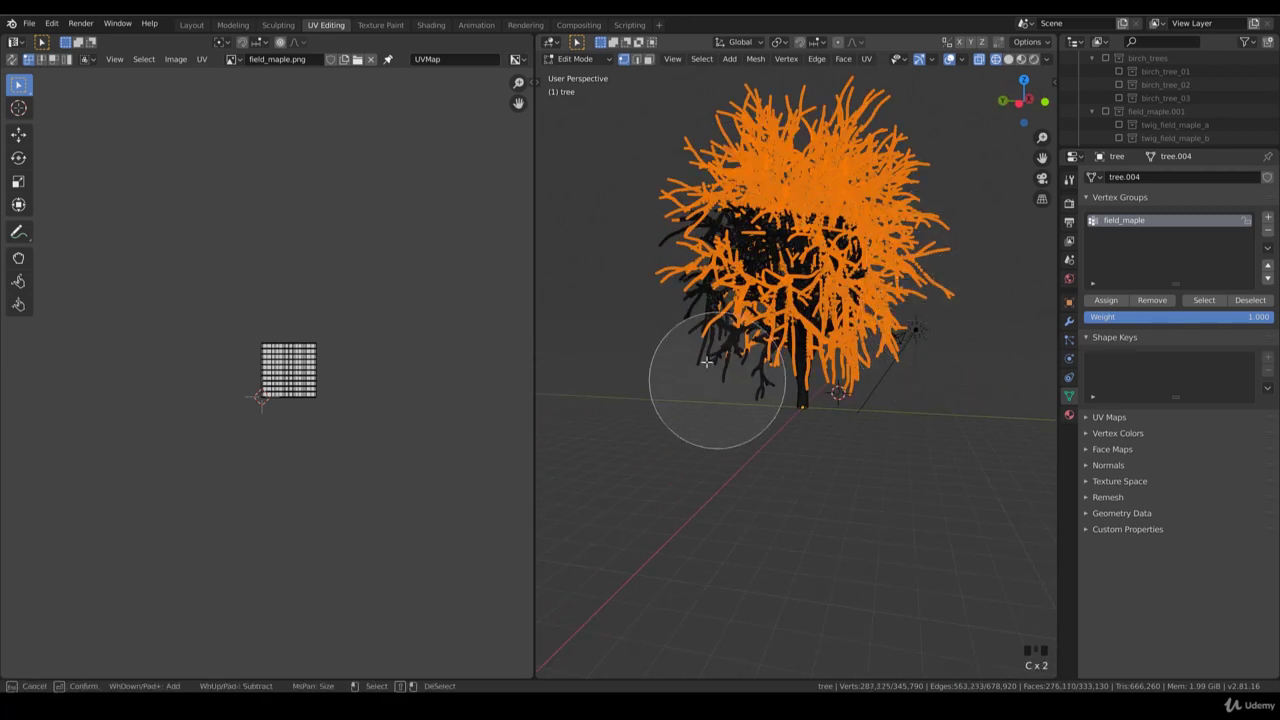
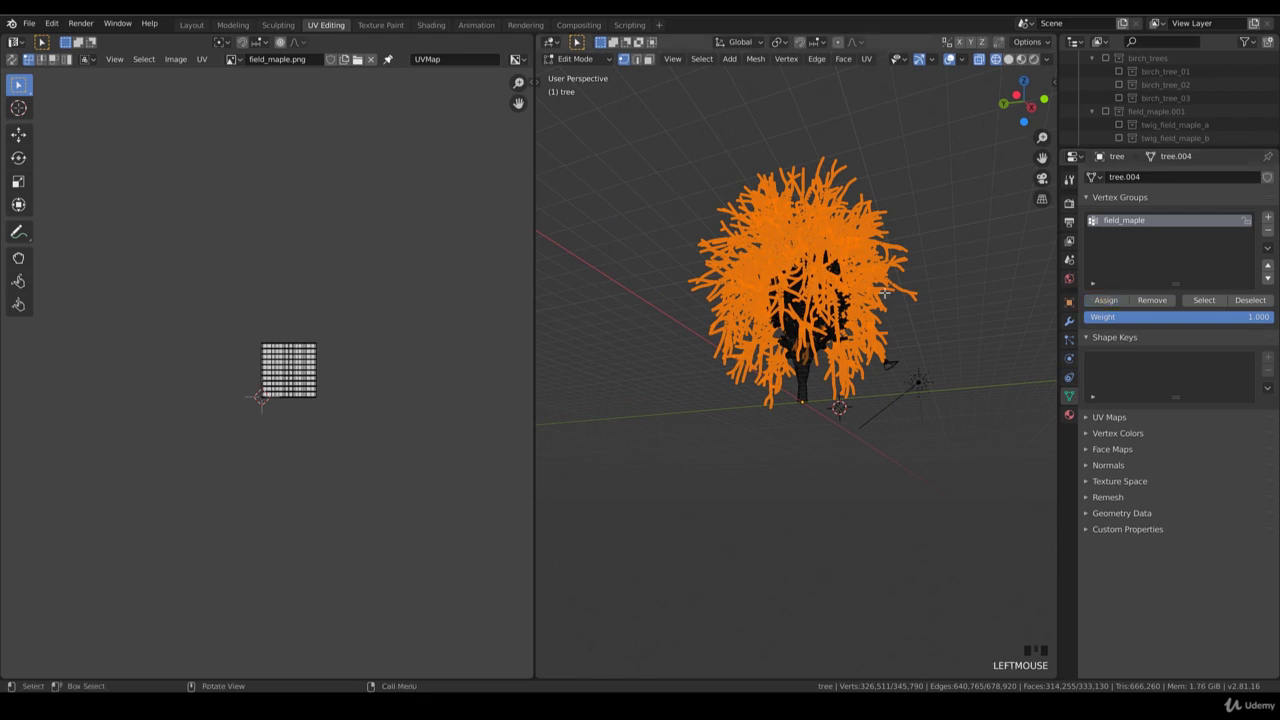
- Assign the selected crown to field_maple and check its weights in Weight Paint
key("Tab")
key("z")
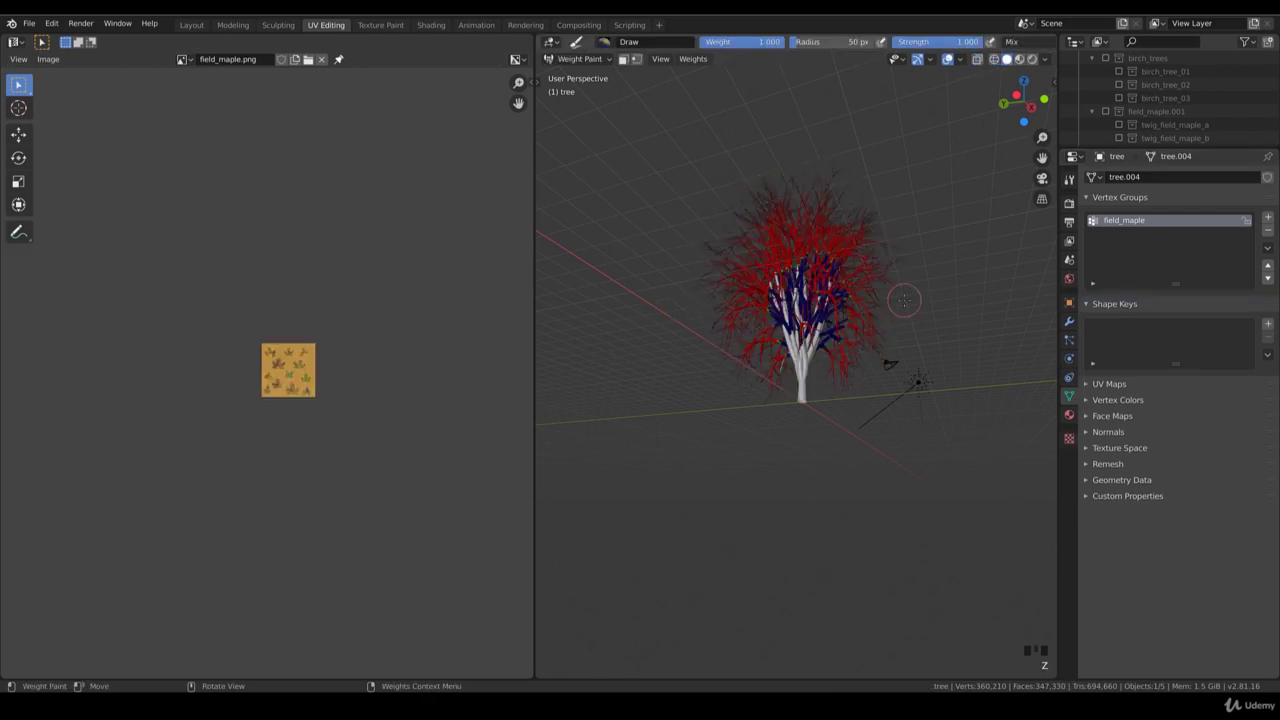
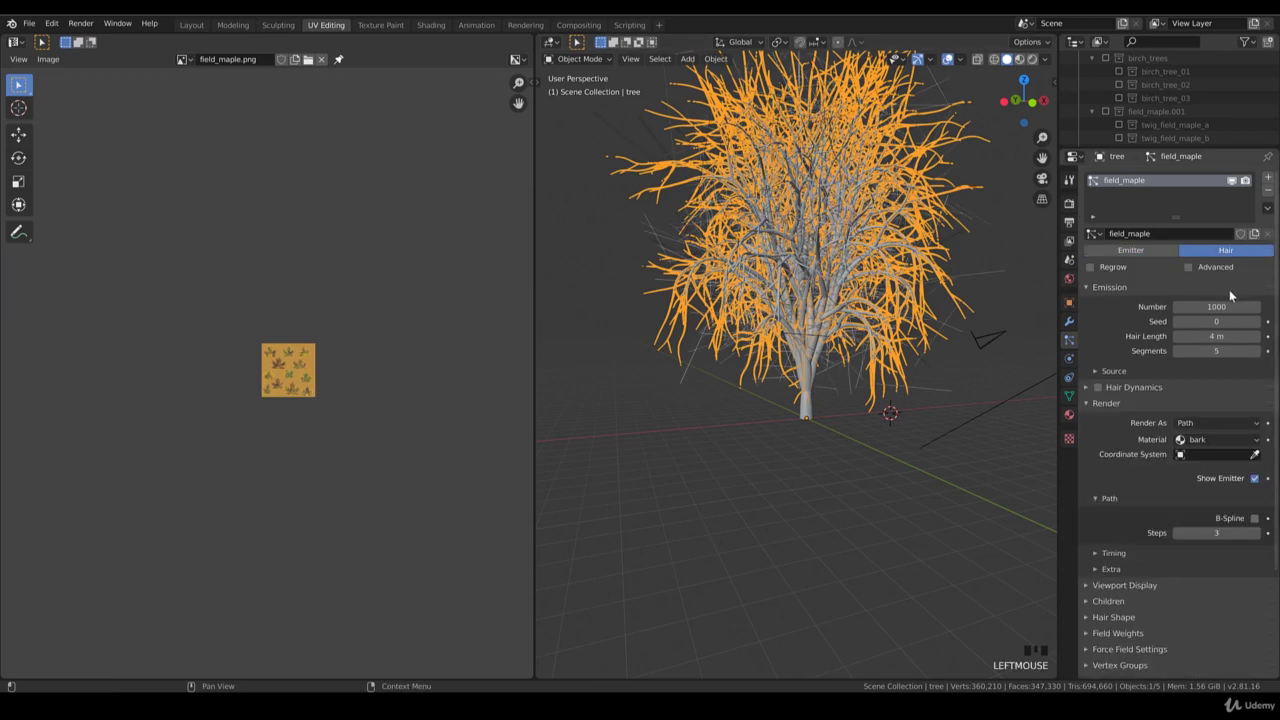
- Enable advanced hair options and set the field_maple hair to emit from vertices
left_click(1185, 270)
left_click(1198, 265)
left_click_drag(1103, 375, 1163, 397)
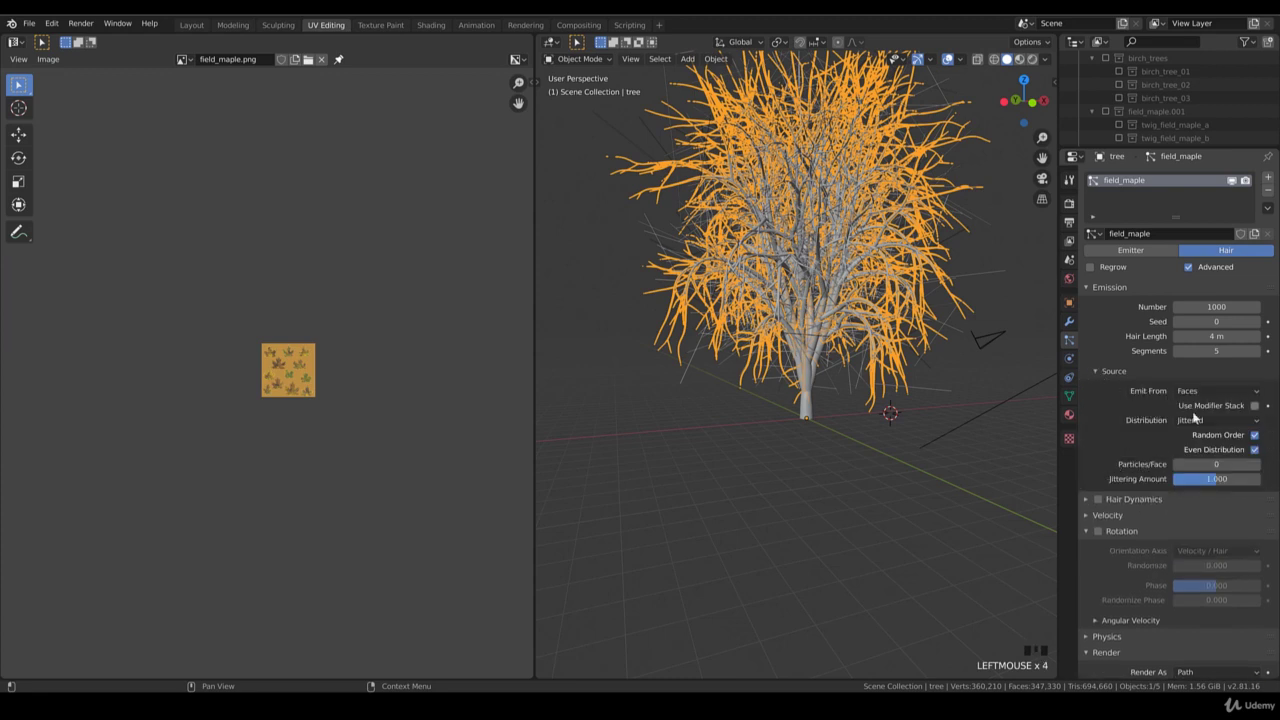
left_click_drag(1205, 421, 1056, 350)
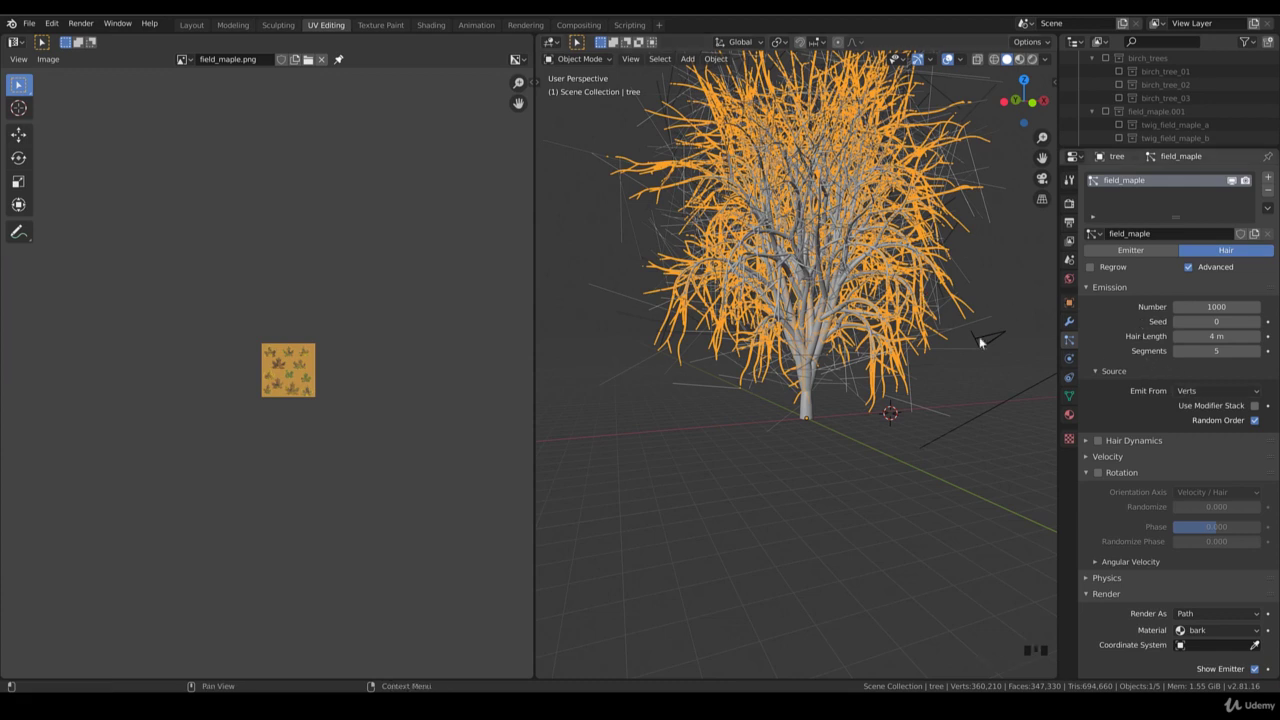
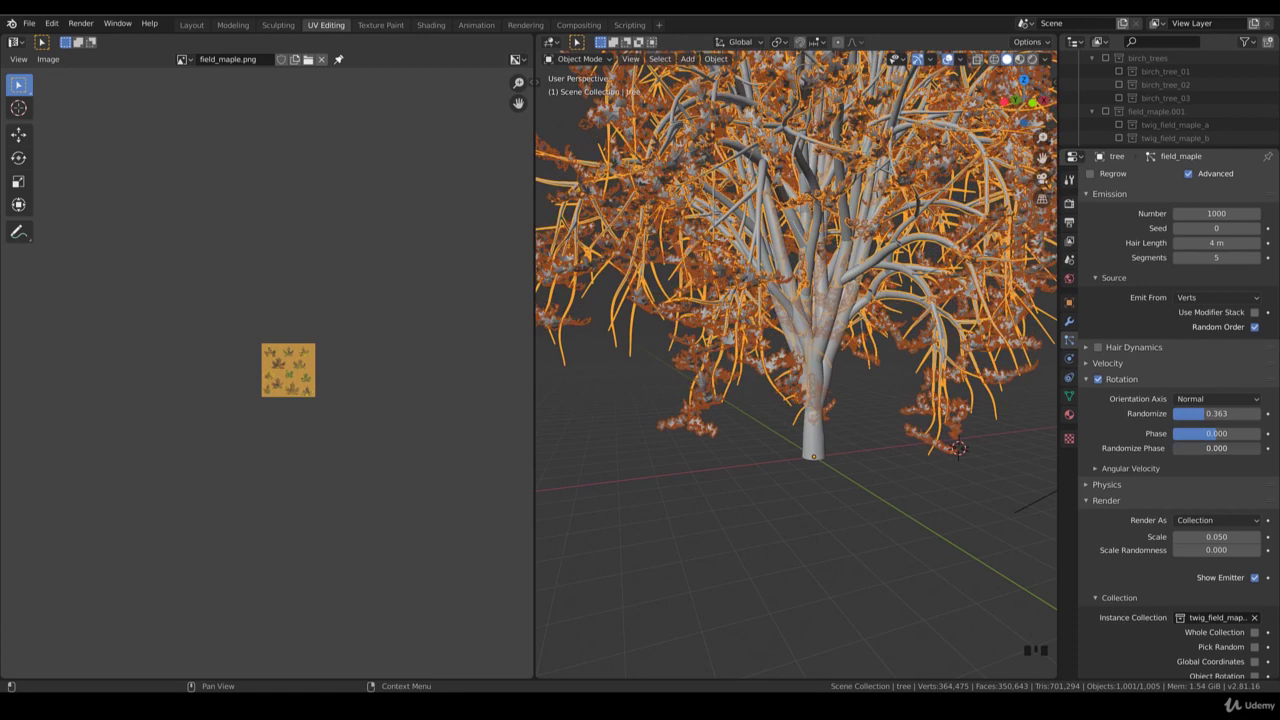
- Orbit in close to the tree base to inspect the lower twigs
left_click_drag(1191, 451, 939, 441)
scroll("down", 3)
left_click_drag(960, 419, 878, 436)
scroll("up", 3)
left_click_drag(891, 442, 801, 434)
scroll("up", 3)
- Angle the twigs with random and tangent velocity spread and switch to solid shading
left_click_drag(870, 449, 1215, 426)
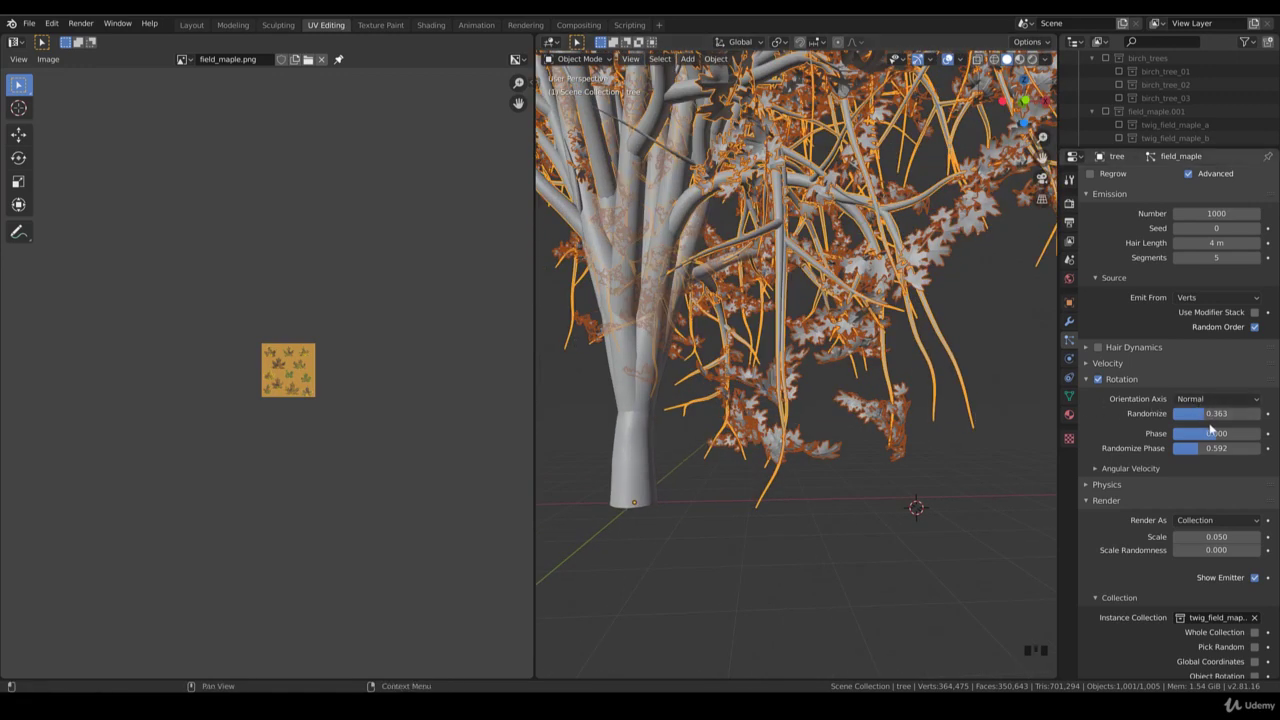
left_click_drag(1216, 431, 871, 380)
scroll("down", 3)
left_click_drag(823, 374, 869, 380)
scroll("down", 3)
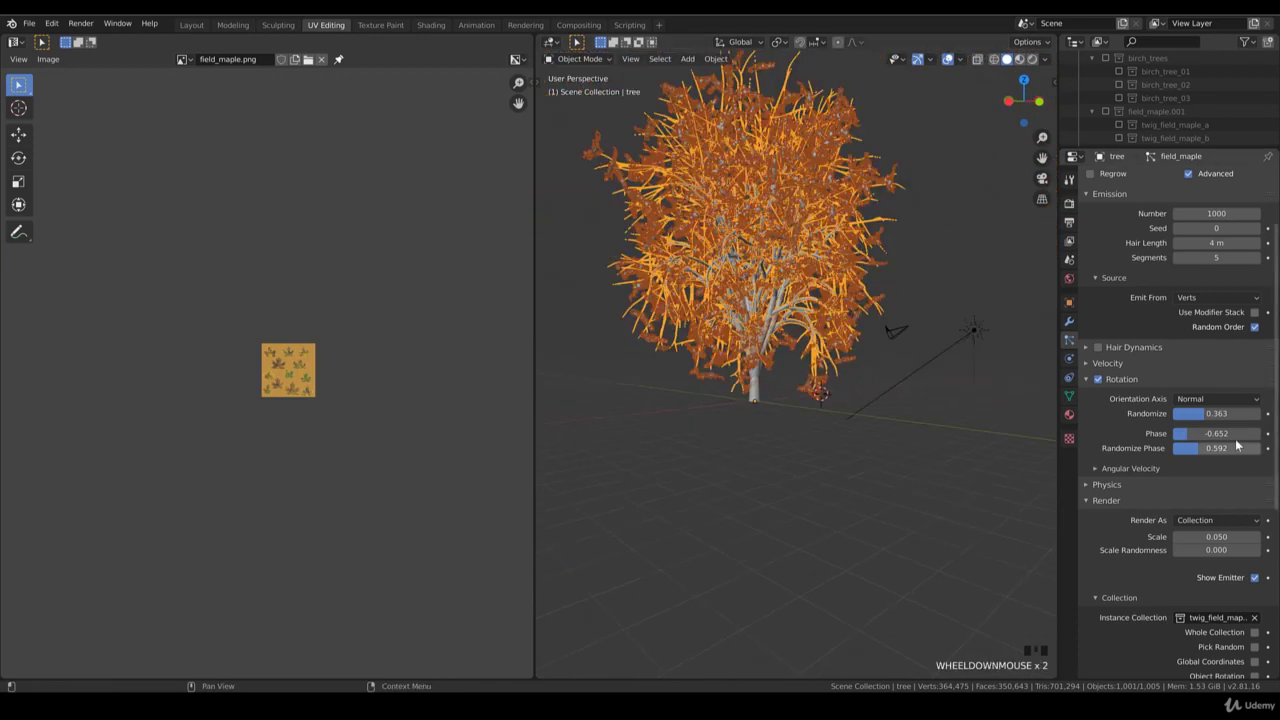
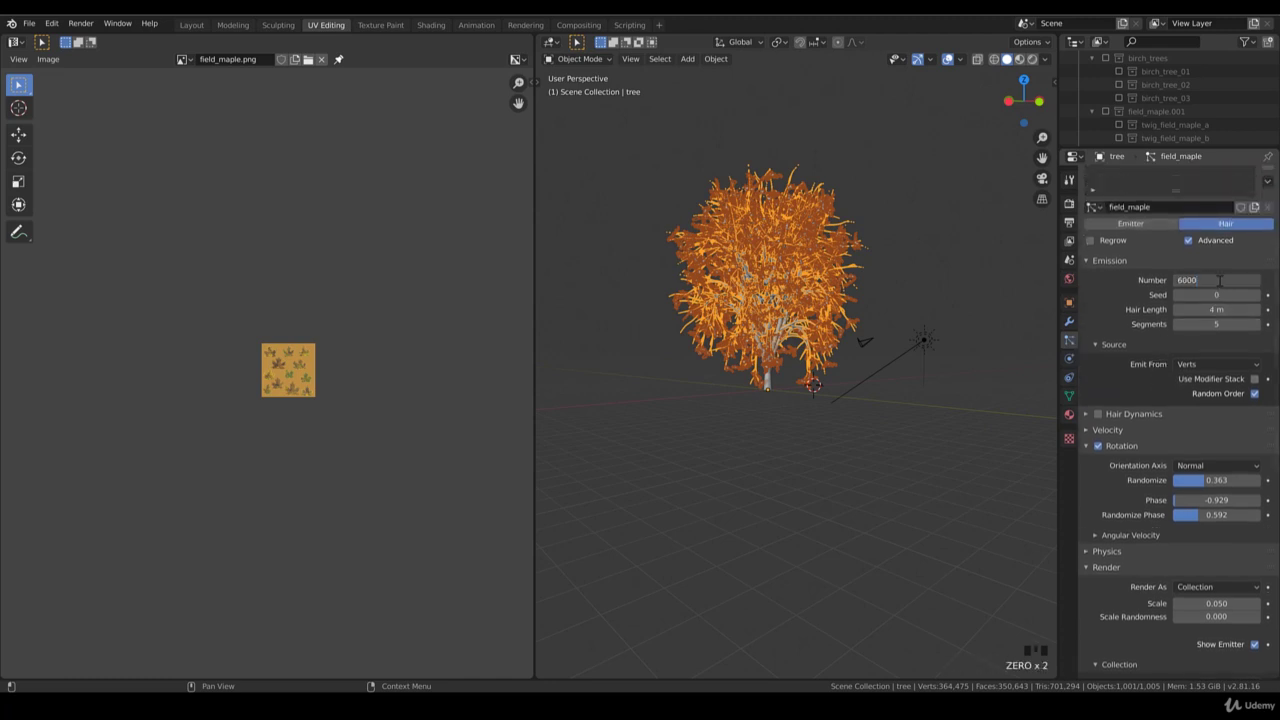
left_click(967, 311)
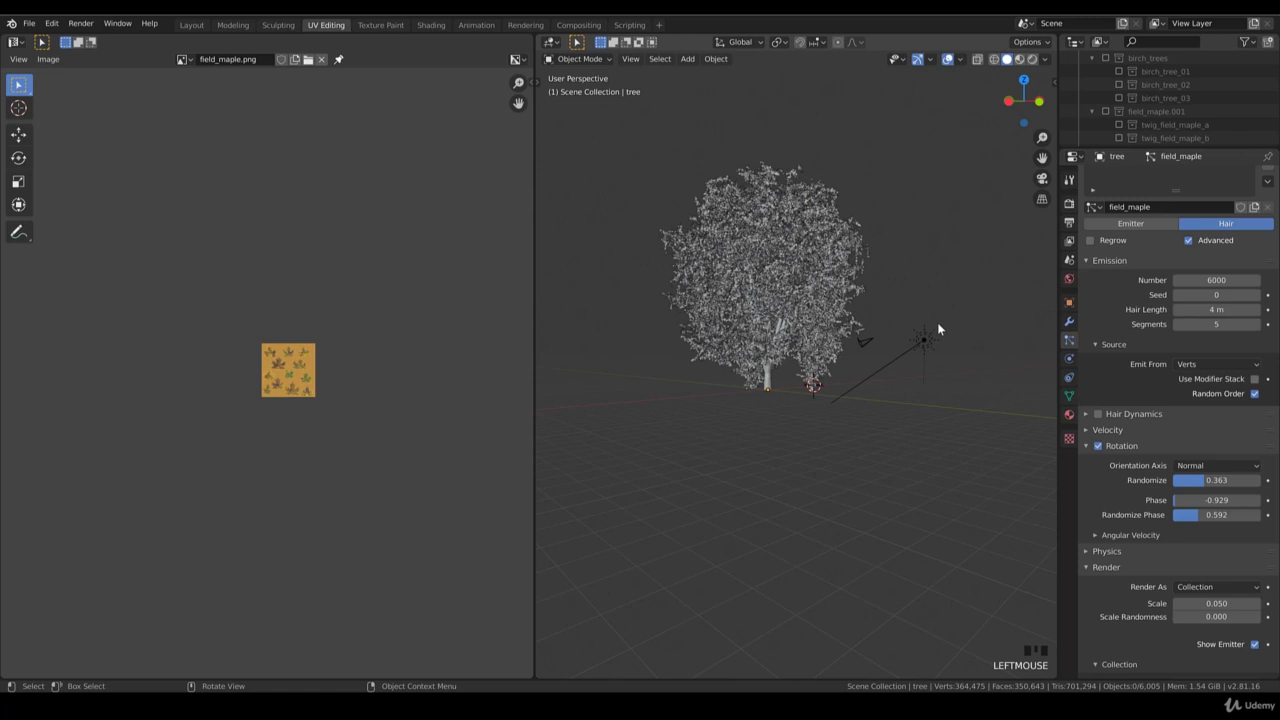
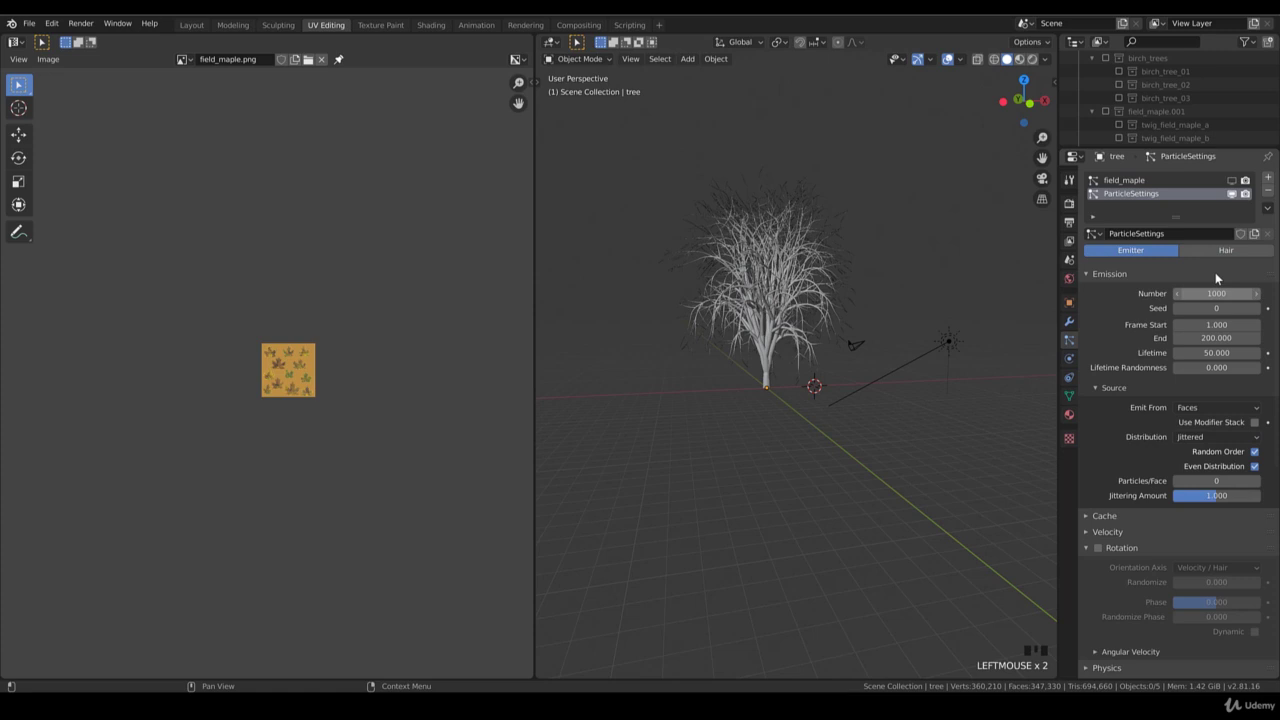
- Duplicate the twig settings into a second system and rename them field_maple_a and field_maple_b
left_click_drag(1103, 236, 1220, 238)
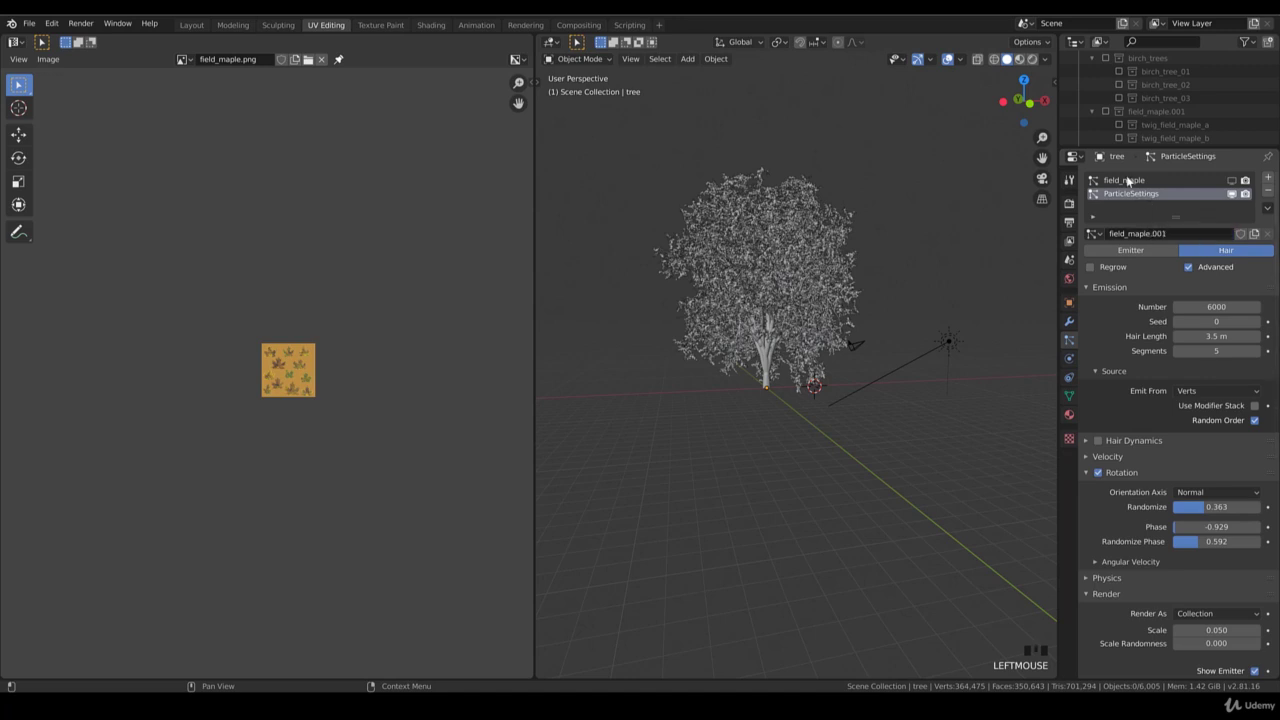
left_click_drag(1135, 183, 1158, 184)
left_click(1158, 184)
left_click_drag(1147, 184, 1146, 192)
left_click(1143, 196)
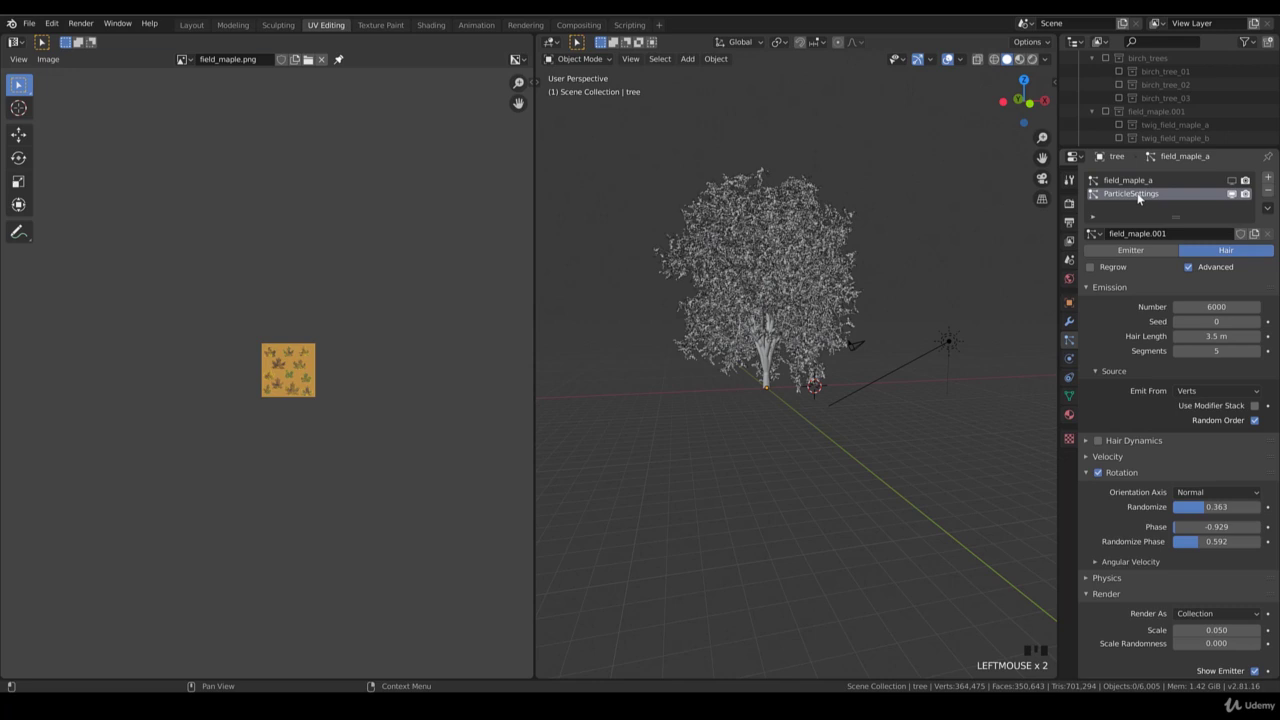
left_click_drag(1143, 196, 1163, 195)
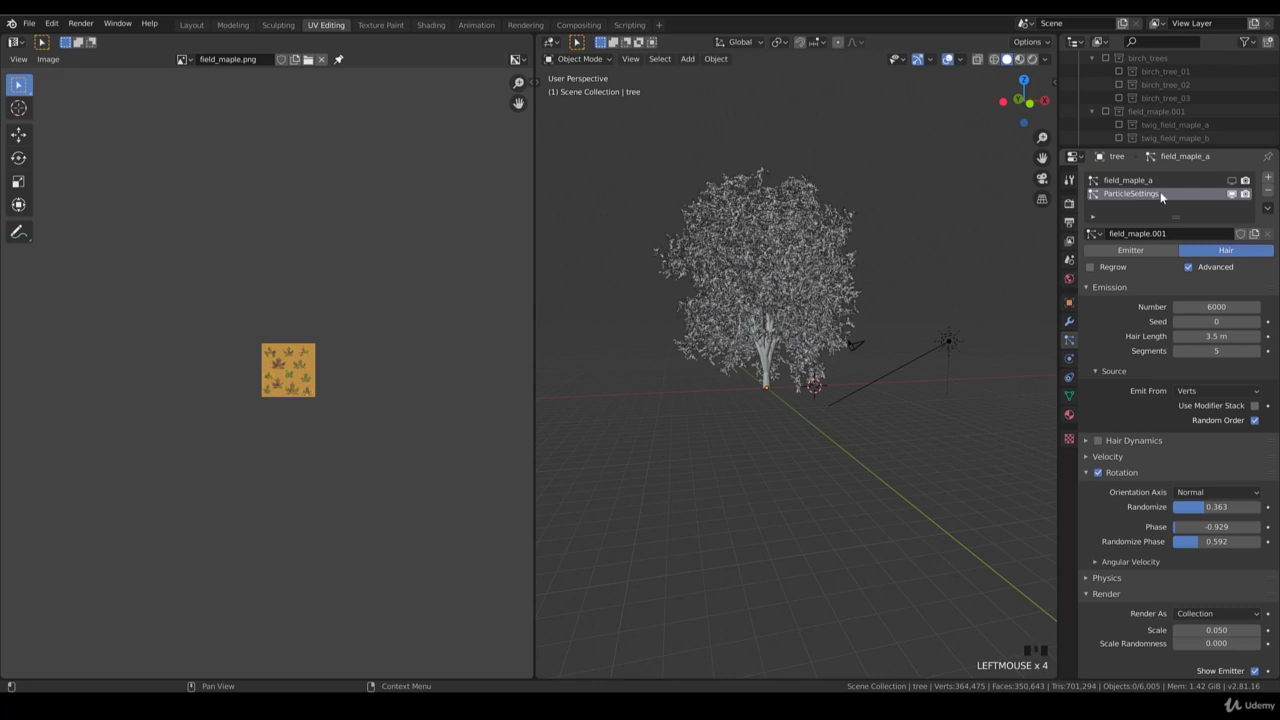
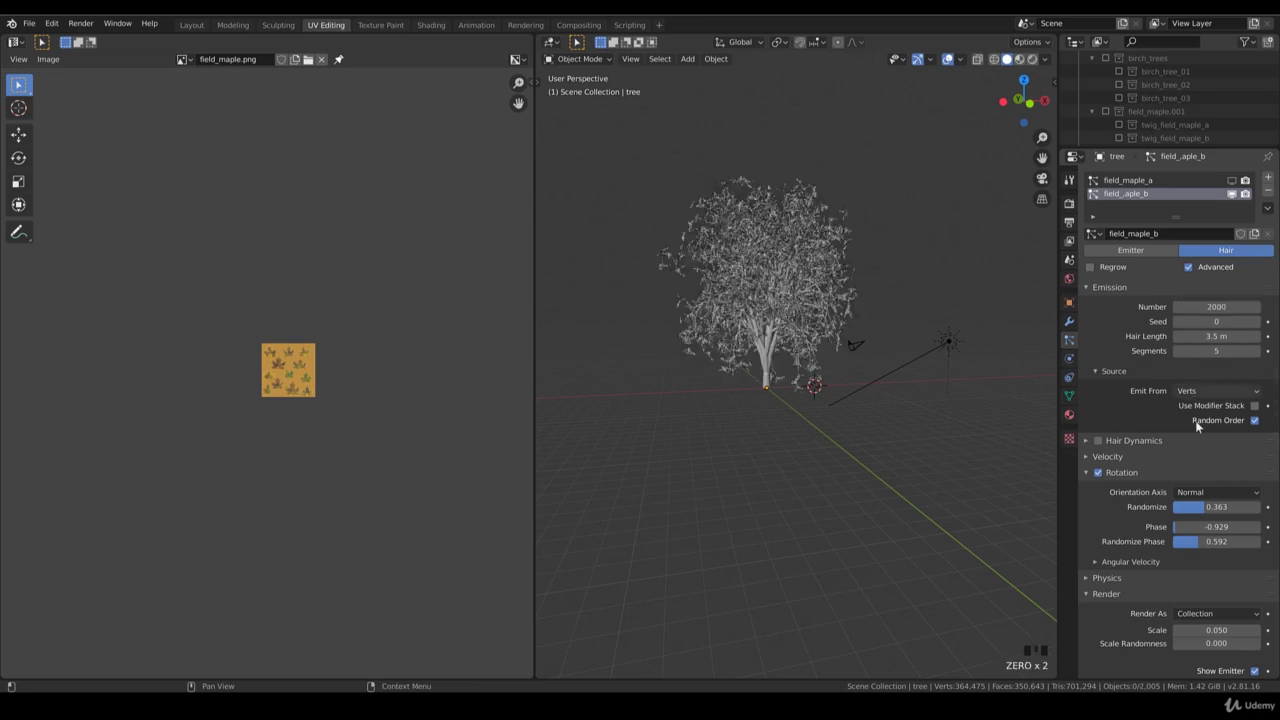
- Set Scale Randomness to 0.100 on field_maple_b and 0.150 on field_maple_a
scroll("down", 3)
left_click_drag(1211, 542, 757, 476)
scroll("up", 3)
scroll("down", 3)
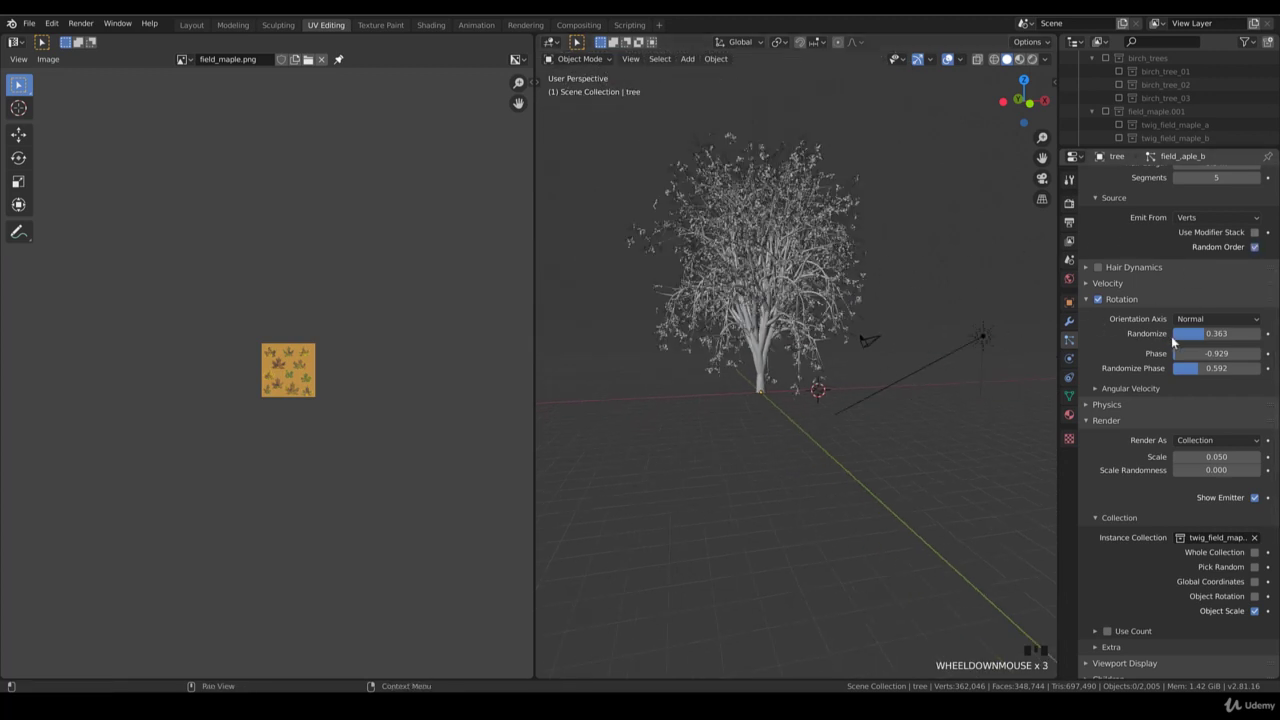
scroll("down", 3)
scroll("up", 3)
left_click_drag(1198, 423, 1219, 358)
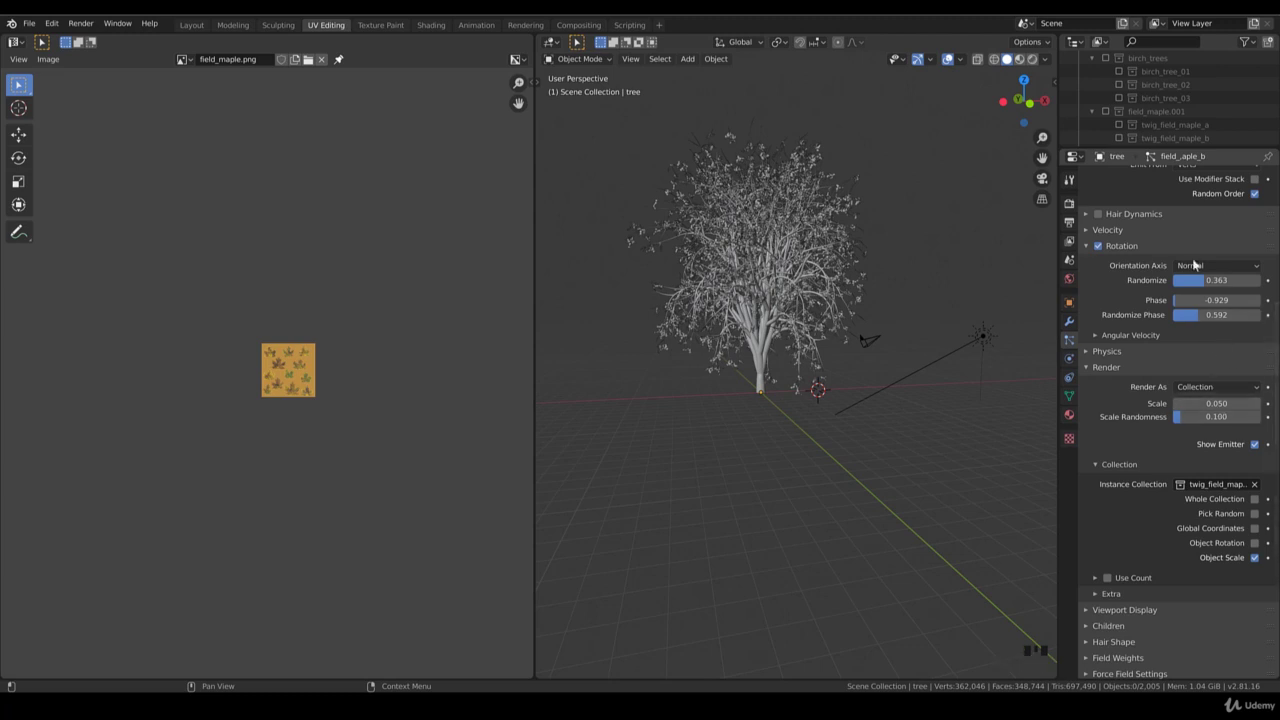
scroll("up", 3)
left_click(1132, 183)
left_click_drag(1132, 183, 1233, 615)
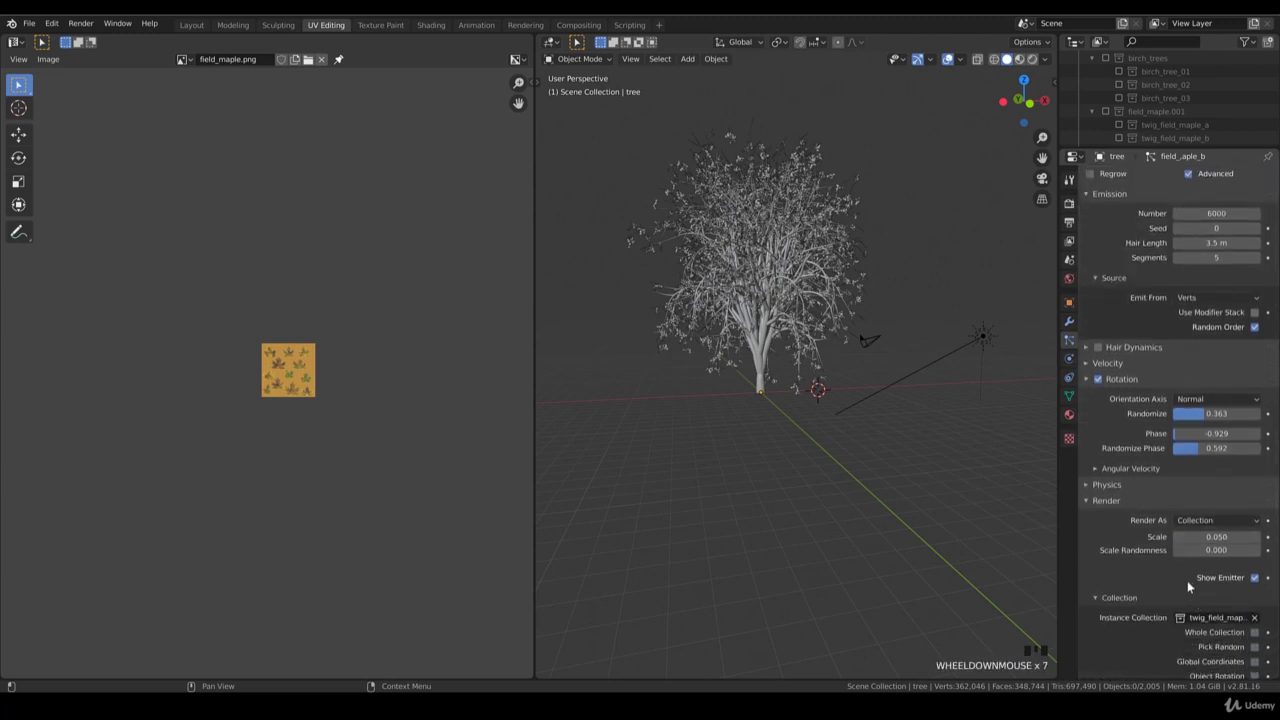
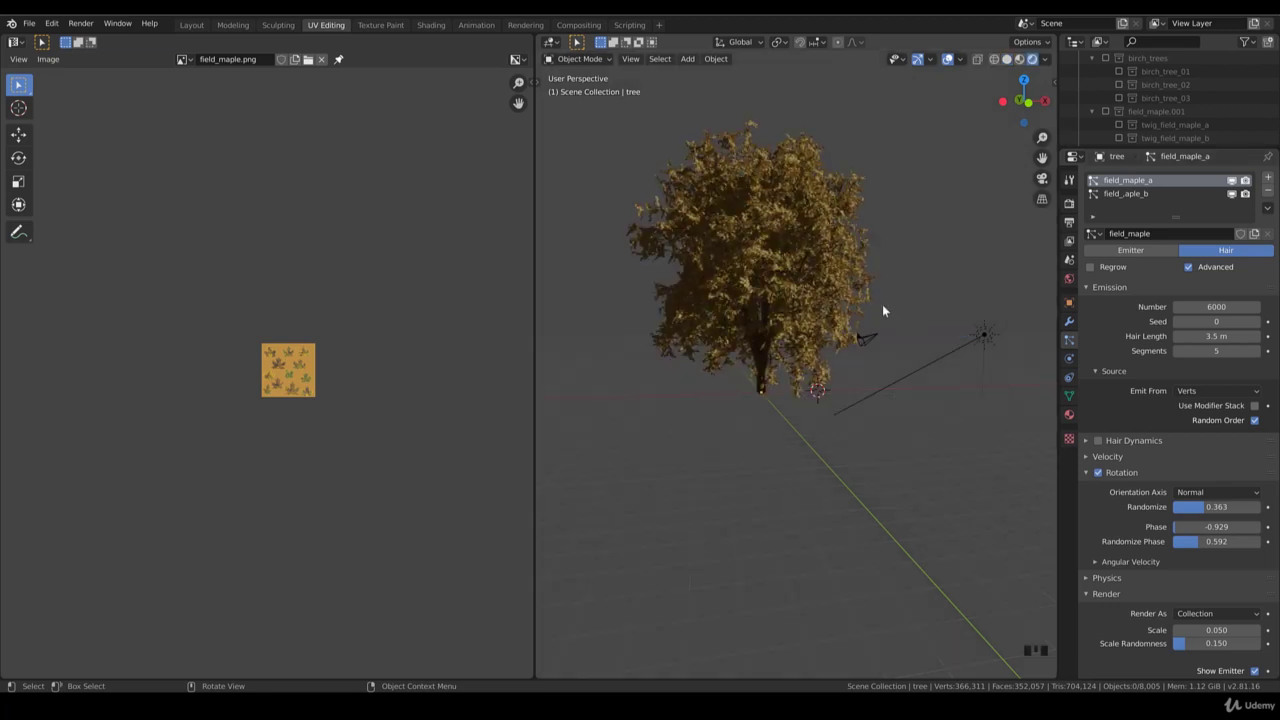
- Orbit and zoom the view in close to the leafed tree trunk
scroll("down", 3)
left_click_drag(863, 325, 850, 334)
scroll("up", 3)
scroll("down", 3)
left_click_drag(849, 329, 772, 333)
scroll("up", 3)
scroll("up", 3)
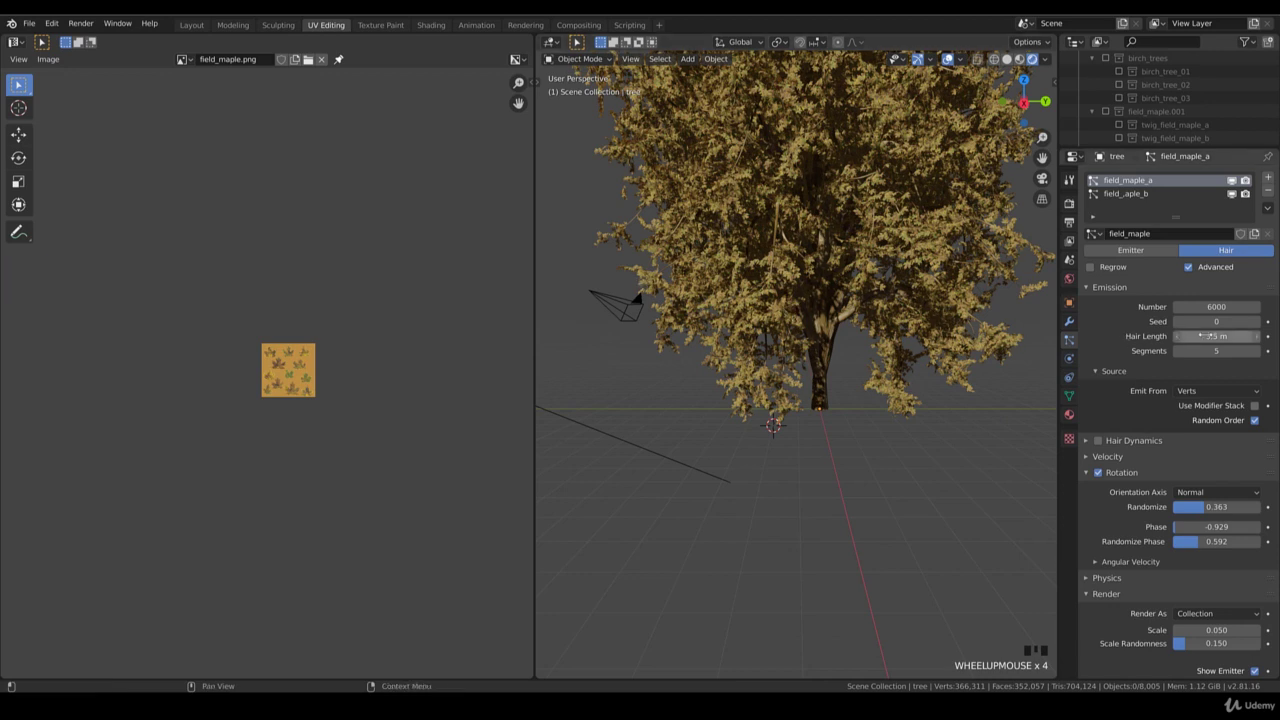
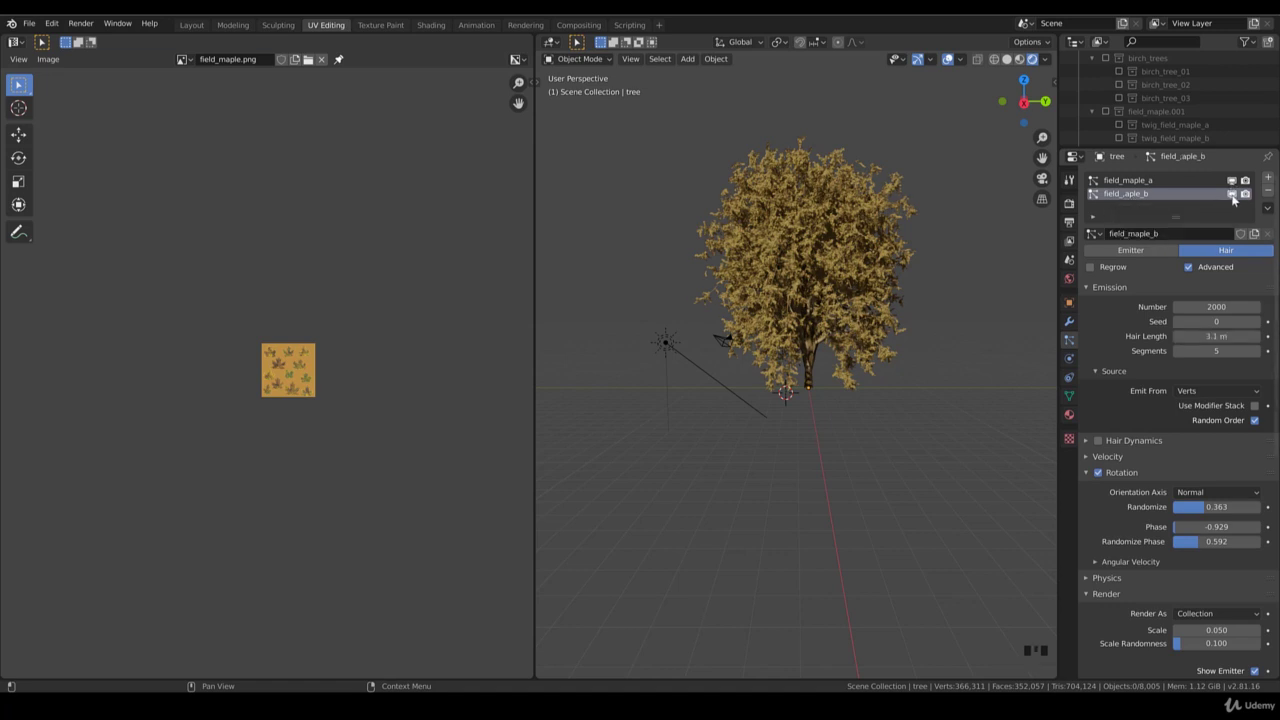
left_click_drag(1238, 198, 1238, 197)
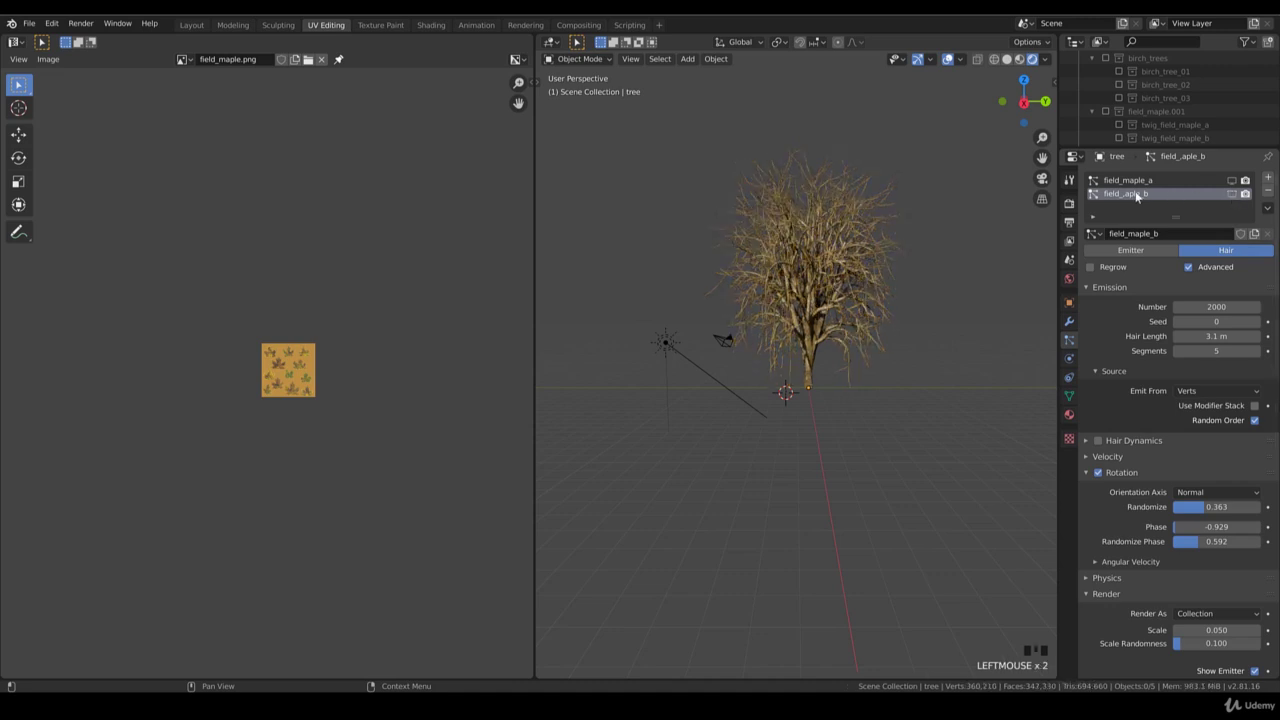
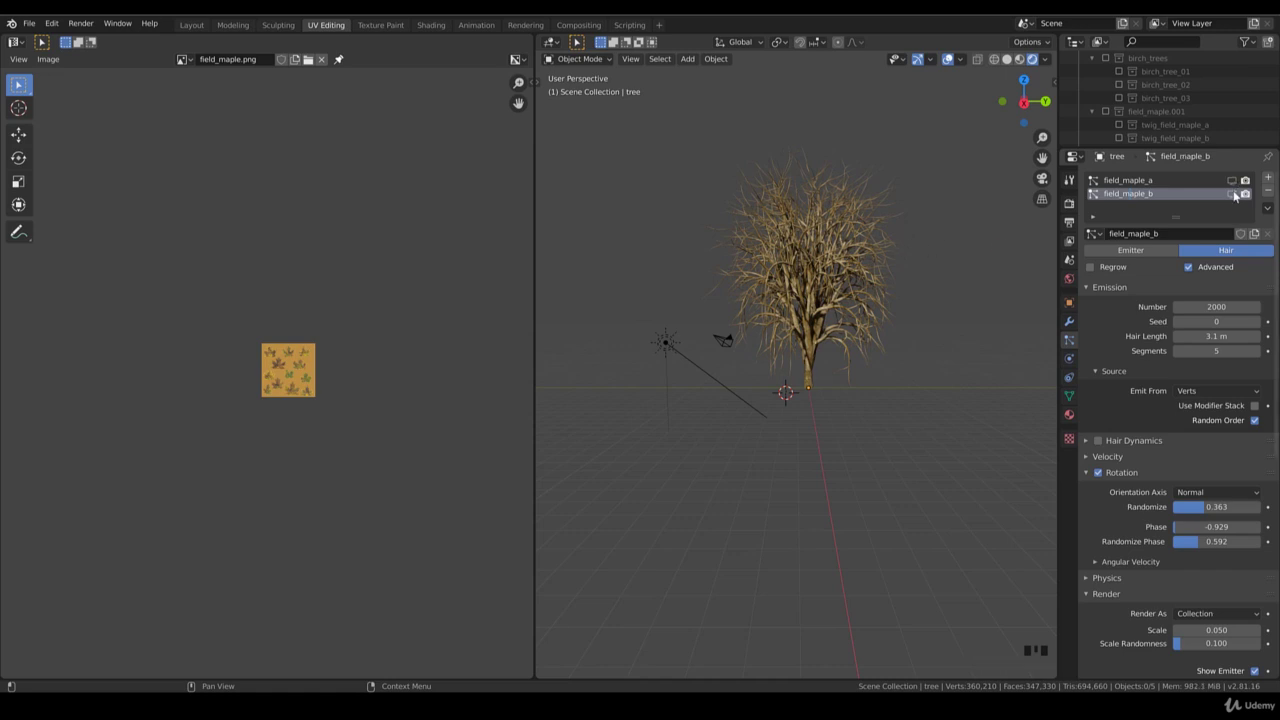
left_click_drag(1188, 222, 869, 298)
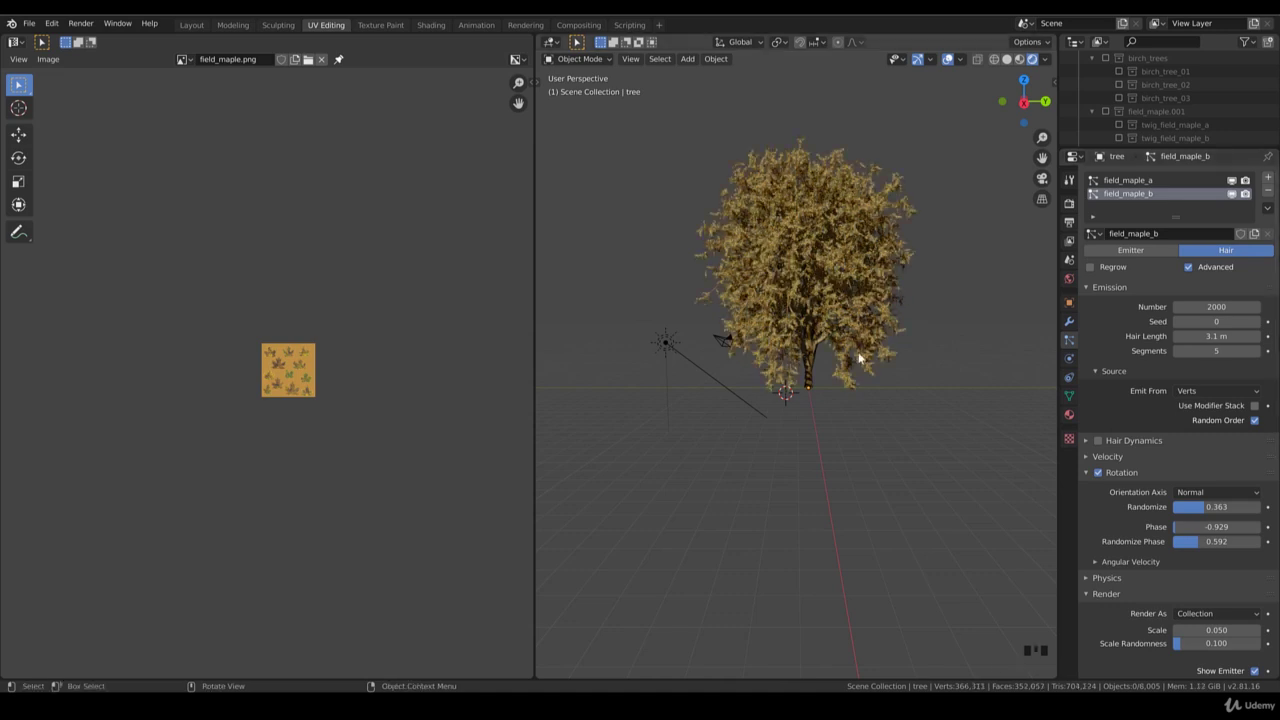
left_click_drag(858, 386, 871, 342)
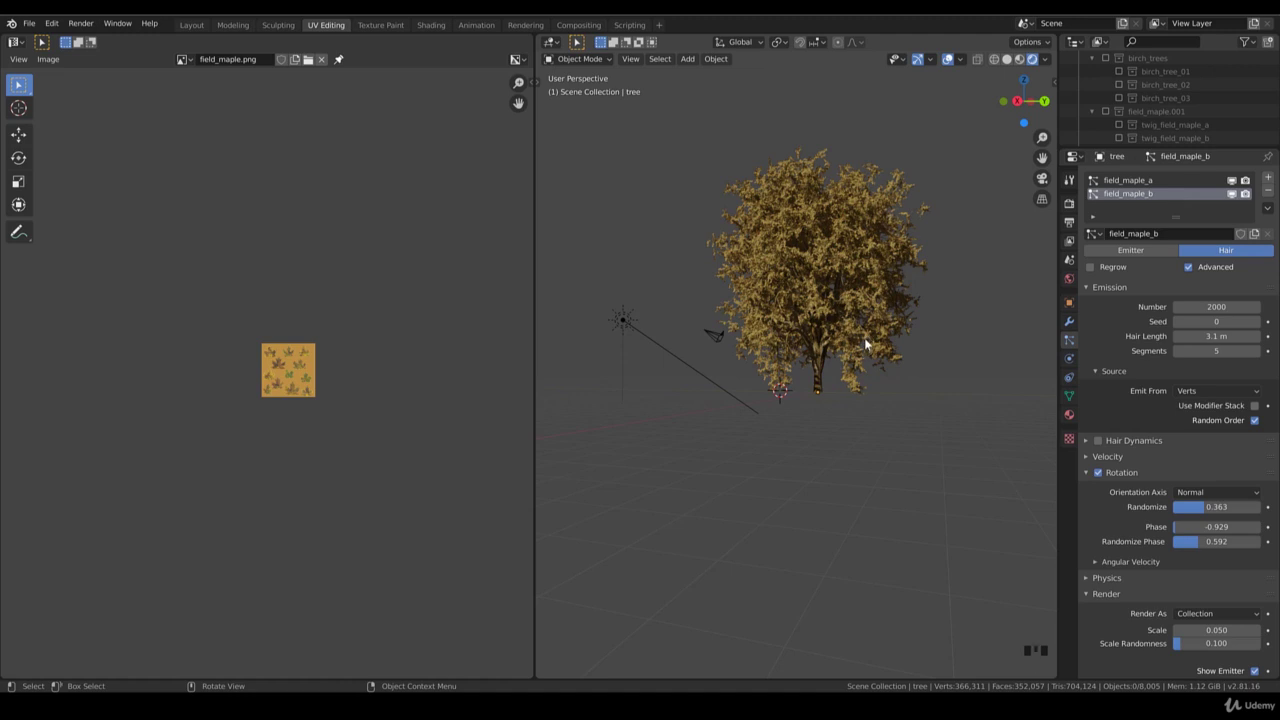
scroll("down", 3)
left_click_drag(845, 416, 867, 406)
scroll("up", 3)
- Expand the twig collection in the Outliner and select the field_maple_twig_a object
scroll("down", 3)
scroll("up", 3)
left_click(1123, 80)
left_click(1161, 96)
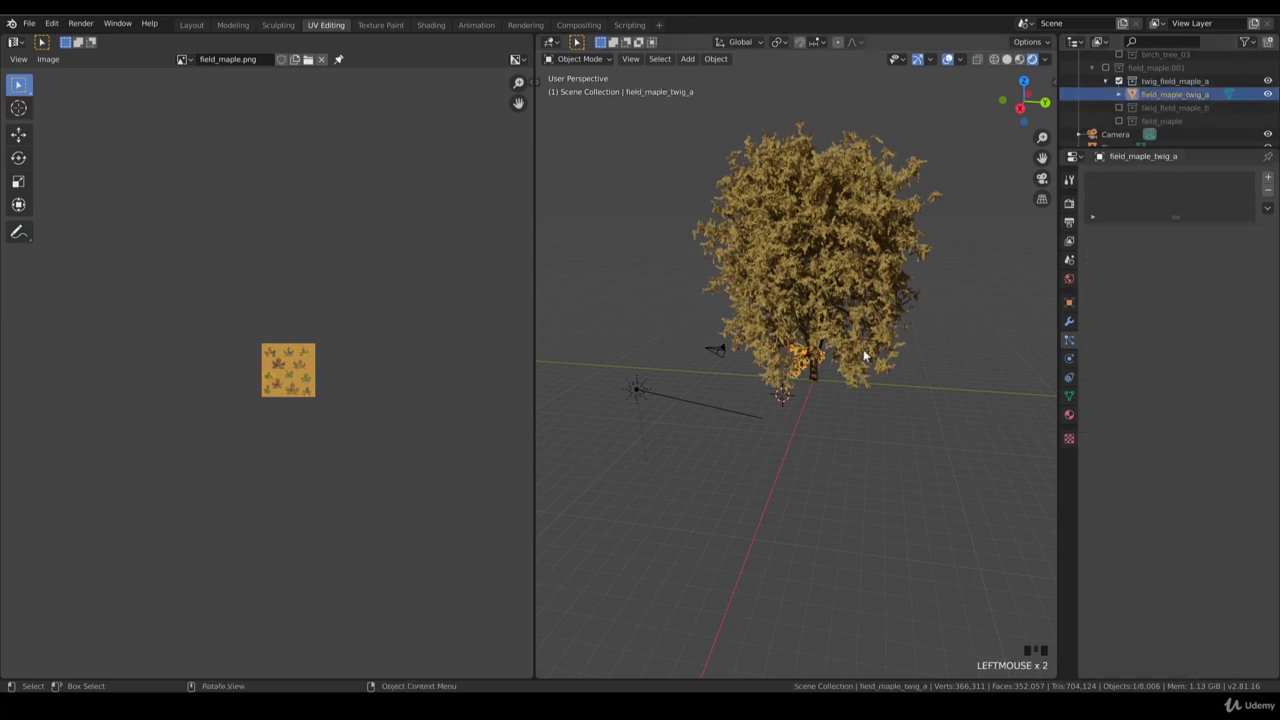
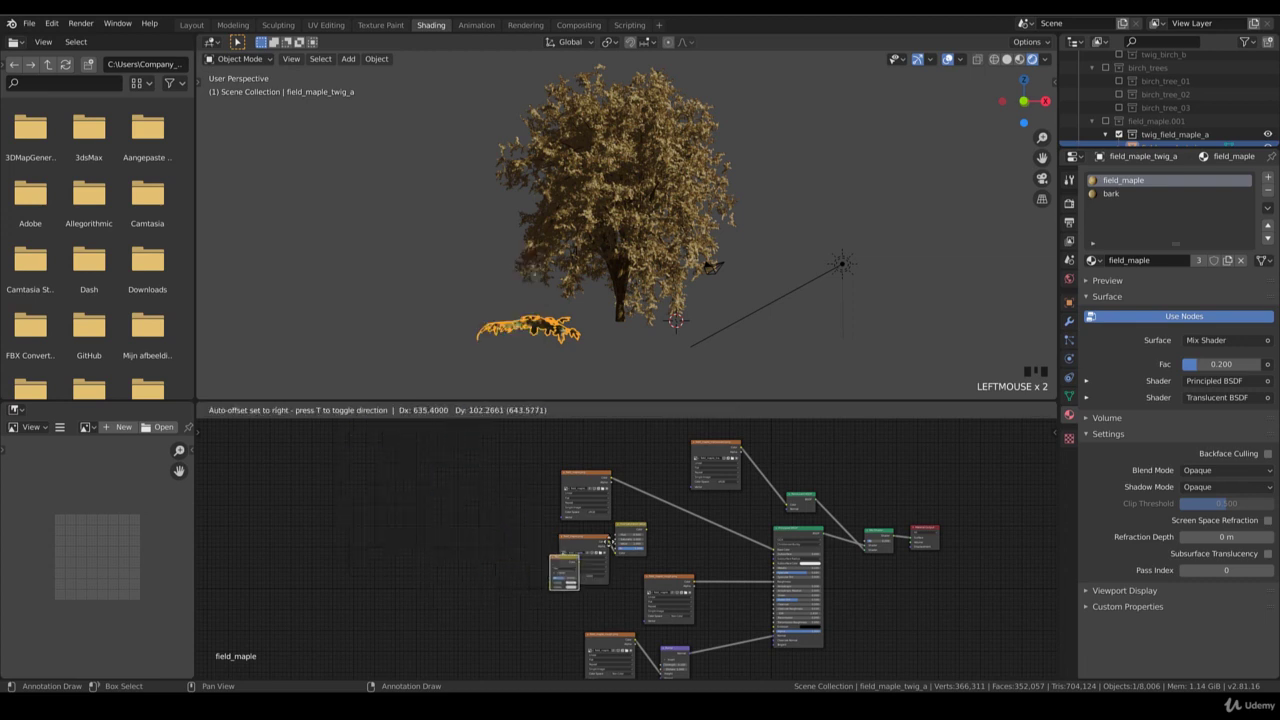
- Place a Hue/Saturation node and wire it into the leaf colour chain
left_click(686, 517)
scroll("up", 3)
scroll("up", 3)
left_click_drag(667, 534, 714, 558)
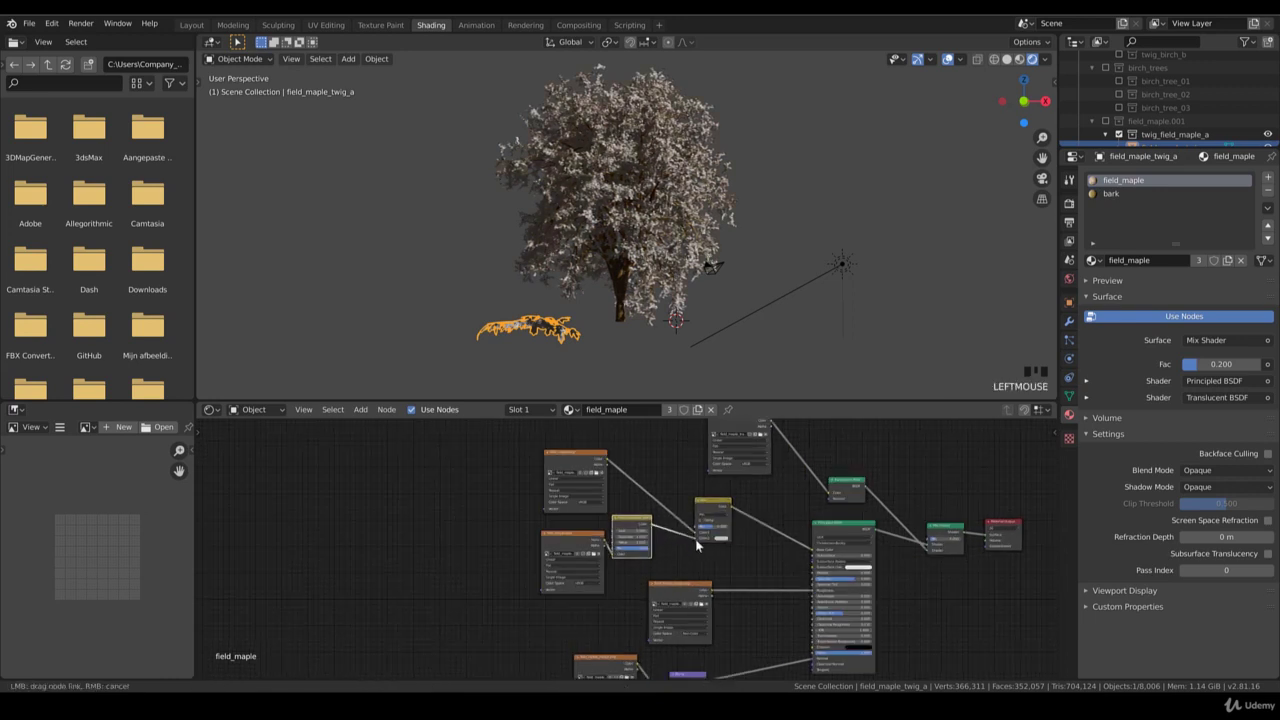
- Add an Object Info random node and position it left of a second adjustment node
scroll("down", 3)
left_click_drag(369, 410, 377, 416)
scroll("up", 3)
left_click_drag(368, 409, 375, 505)
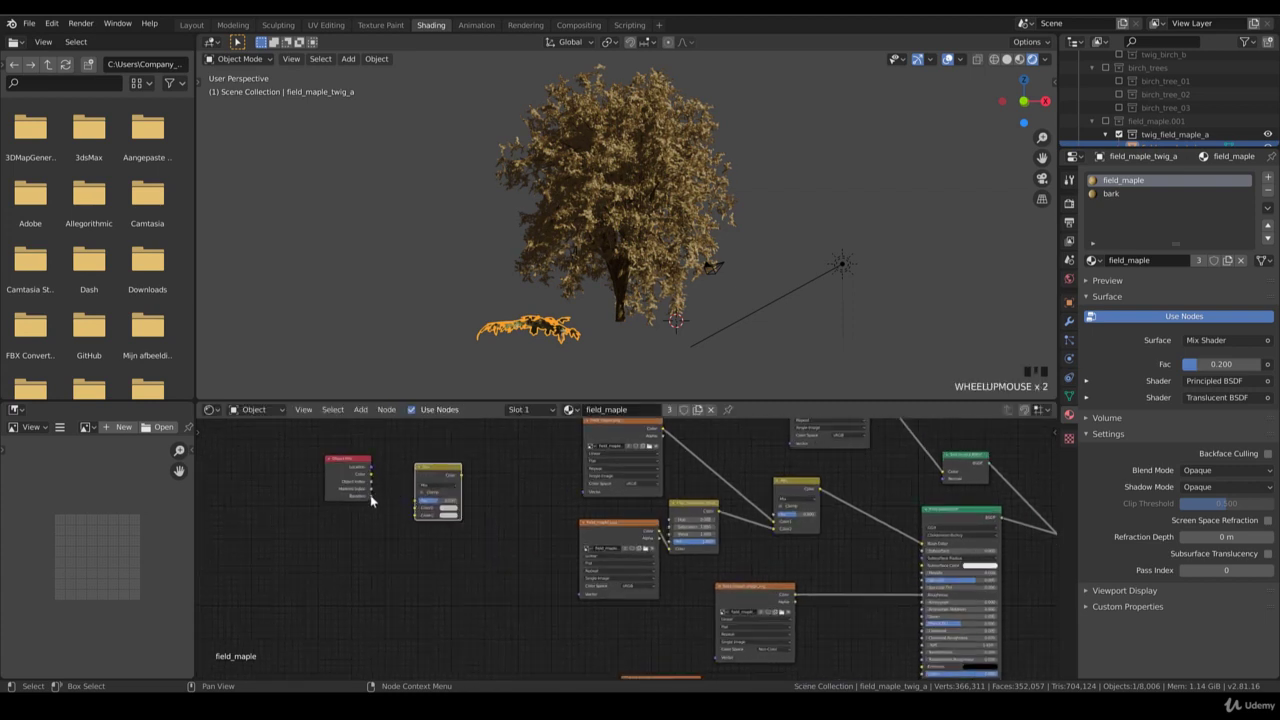
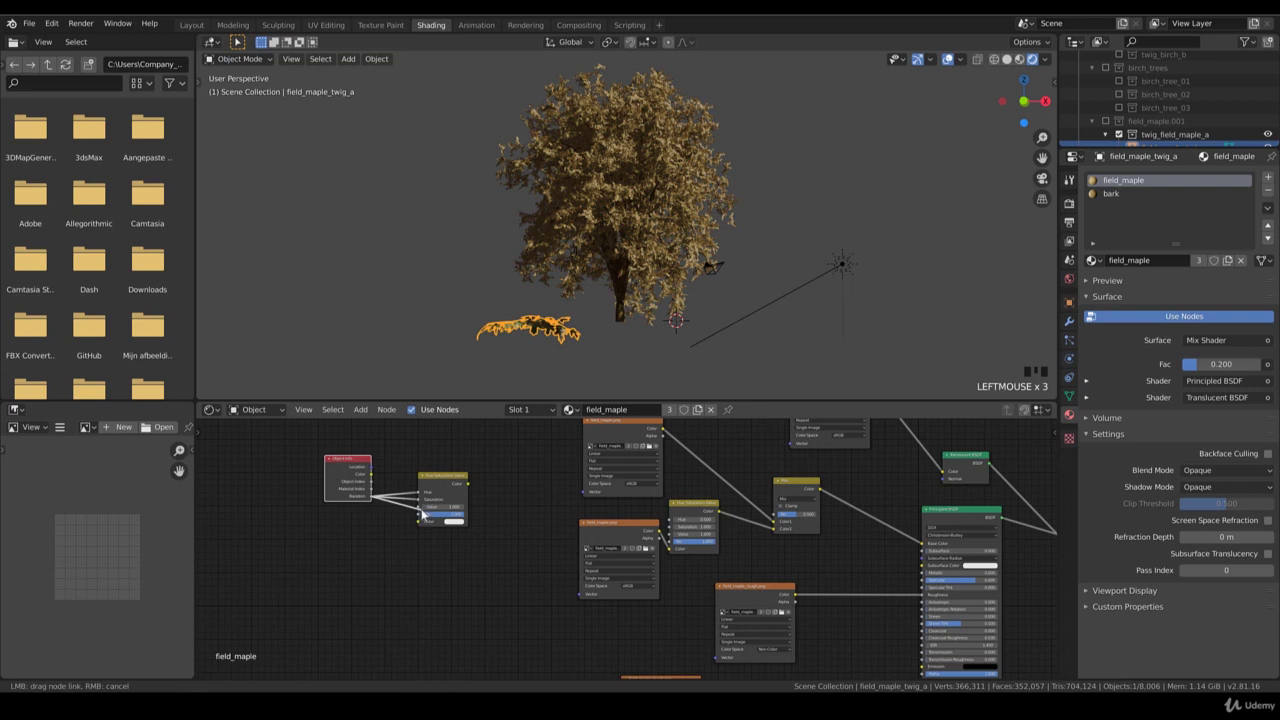
- Link the random value through the hue adjustment into the Mix node and pick a pink tint colour
left_click(437, 509)
scroll("down", 3)
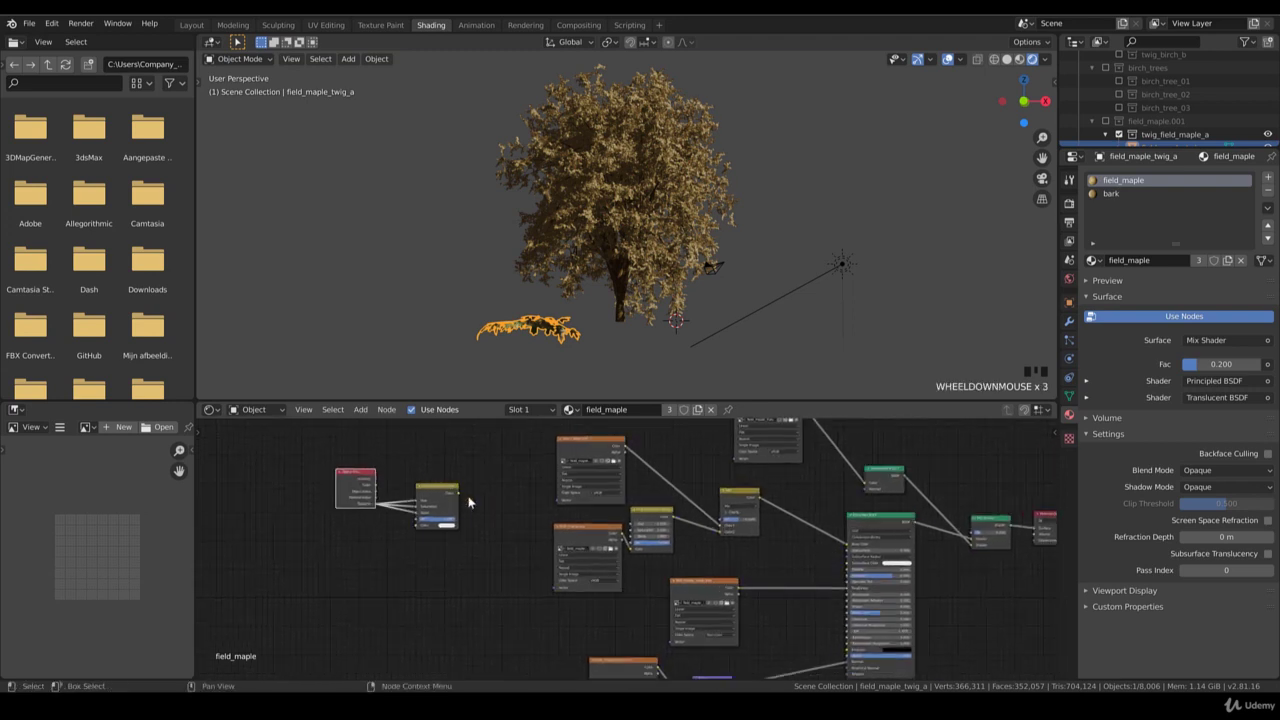
left_click(463, 494)
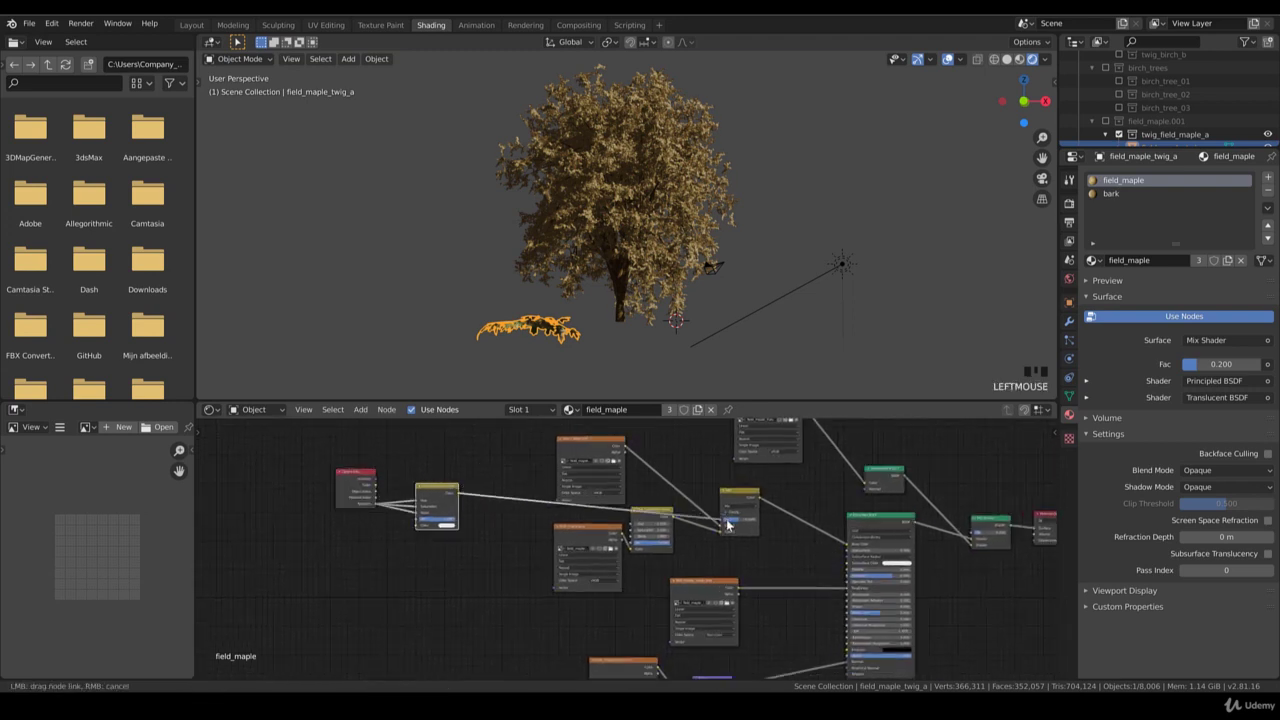
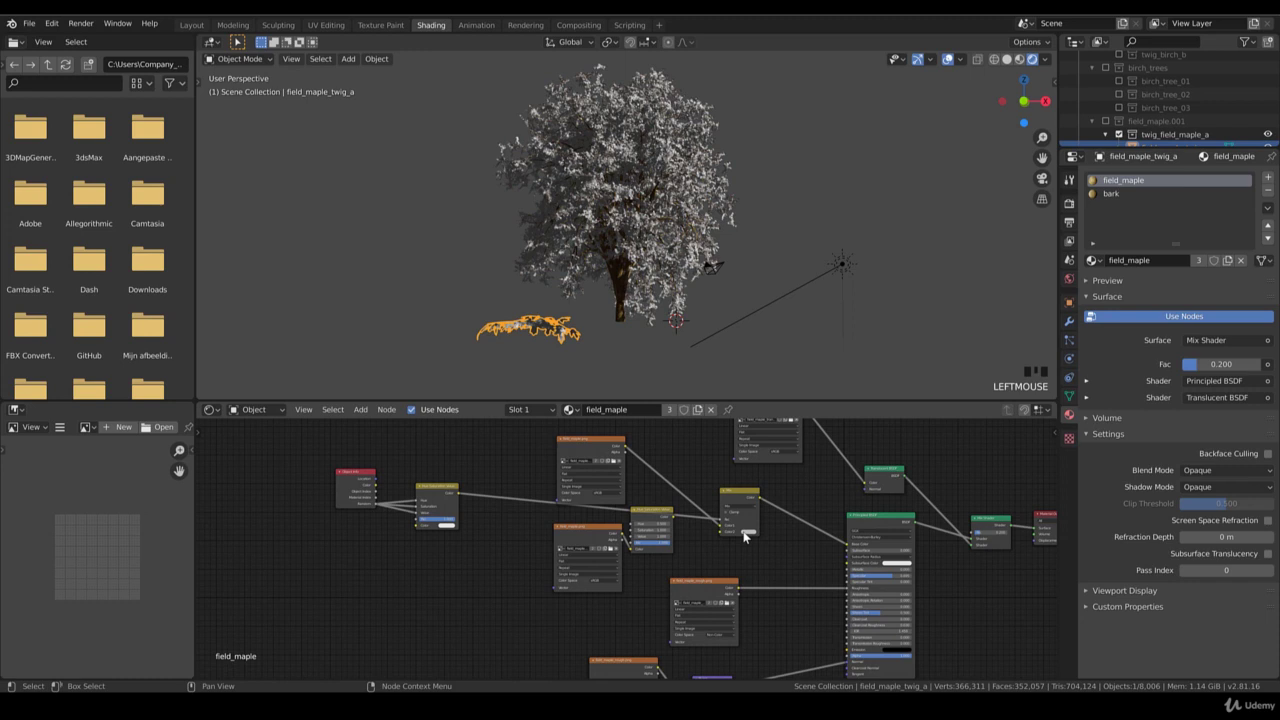
left_click(782, 503)
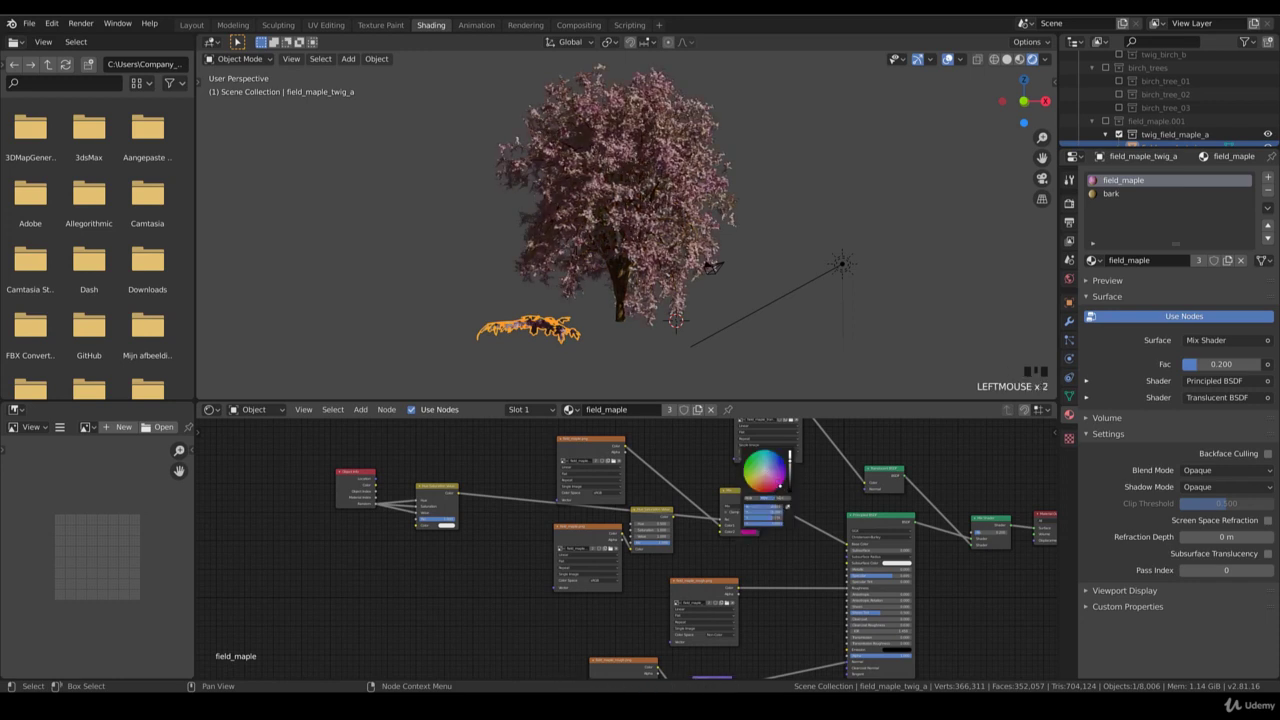
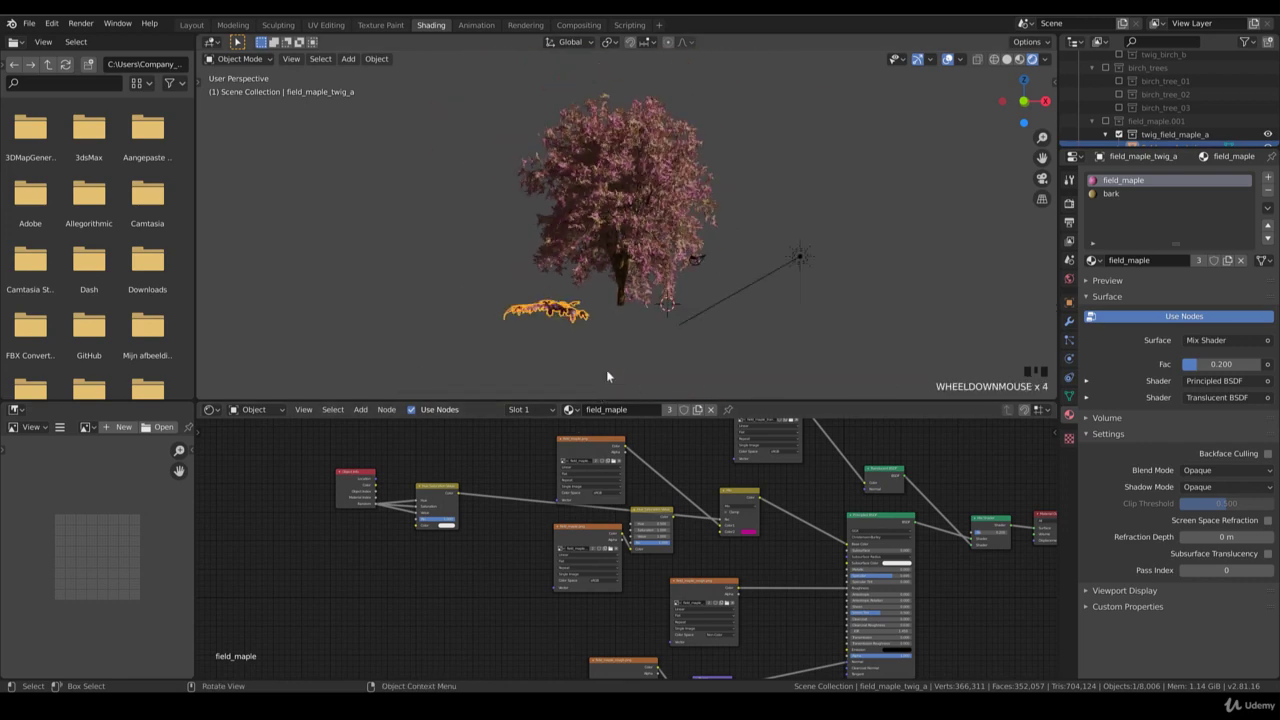
scroll("up", 3)
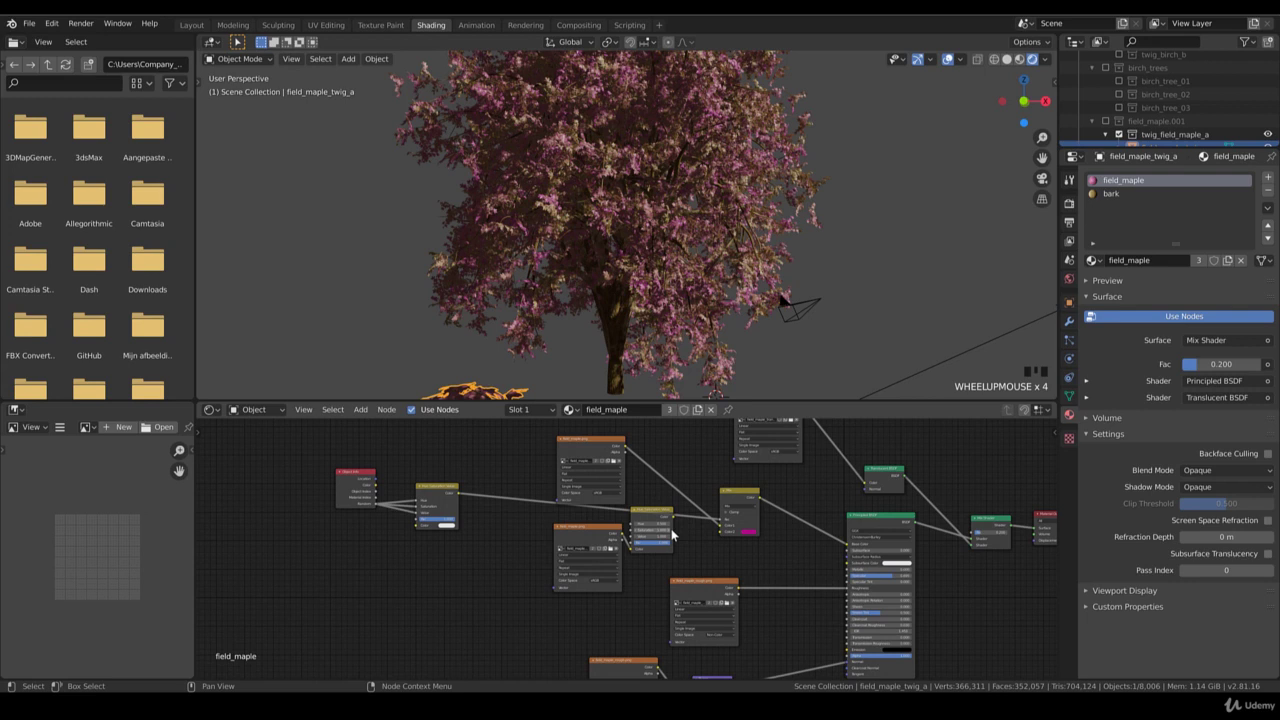